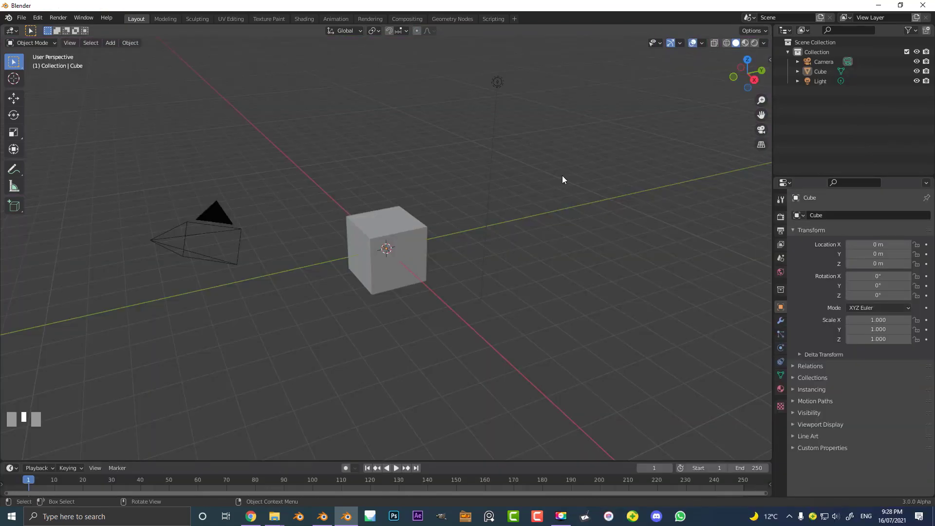
# Delete the default scene objects and add a mesh cylinder at the grid origin
pyautogui.press('a')
pyautogui.moveTo(385, 151); pyautogui.dragTo(394, 137)
pyautogui.press('Delete')
pyautogui.moveTo(454, 219); pyautogui.dragTo(500, 205)
pyautogui.press('shift+a')
pyautogui.moveTo(500, 205); pyautogui.dragTo(430, 272)
# In front orthographic view, edit the cylinder and start moving its mesh upward along Z
pyautogui.scroll(3)
pyautogui.press('KP_1')
pyautogui.scroll(3)
pyautogui.scroll(-3)
pyautogui.press('Tab')
pyautogui.scroll(3)
pyautogui.press('g')
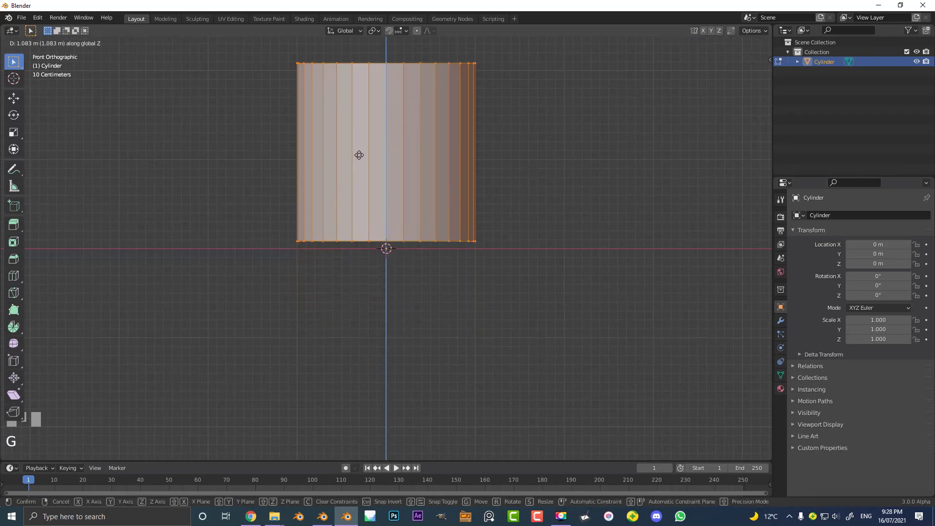
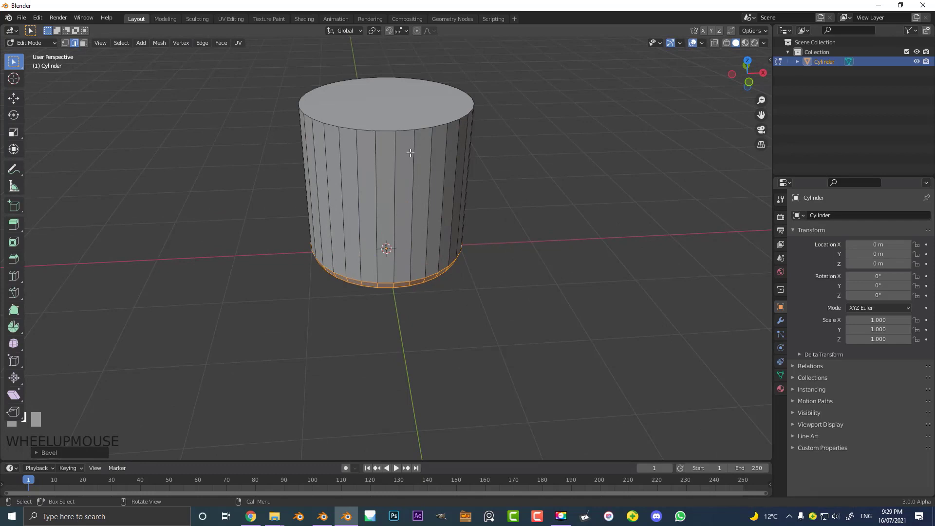
# Extrude the top face into a flared lip, delete it to open the jar, and add 10 loop cuts
pyautogui.press('alt+a')
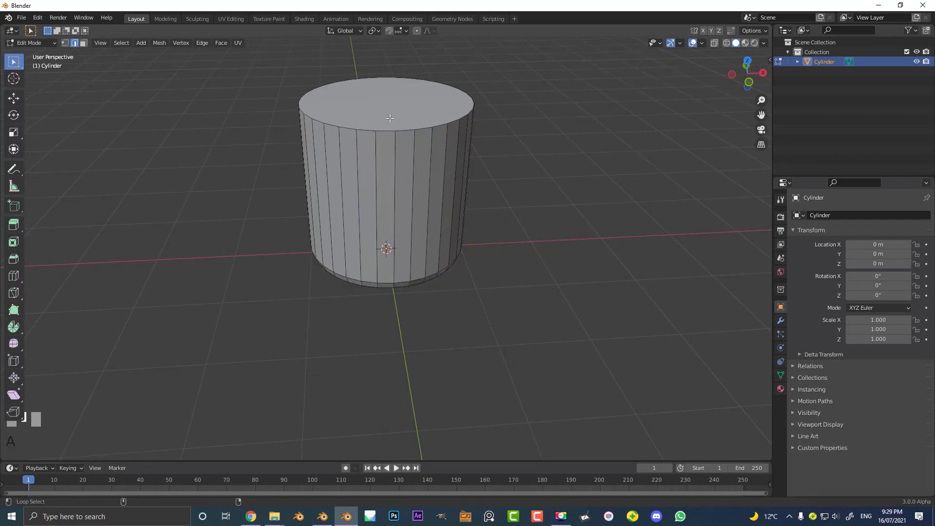
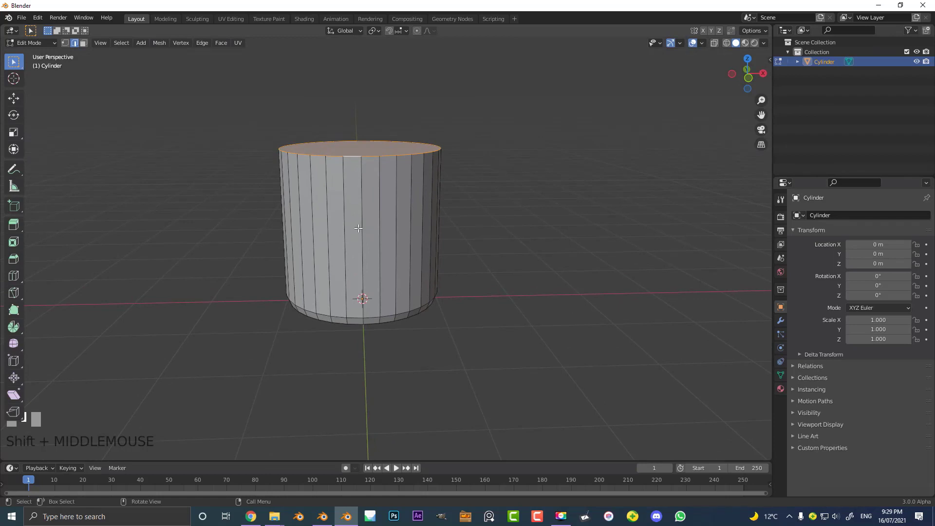
pyautogui.press('e')
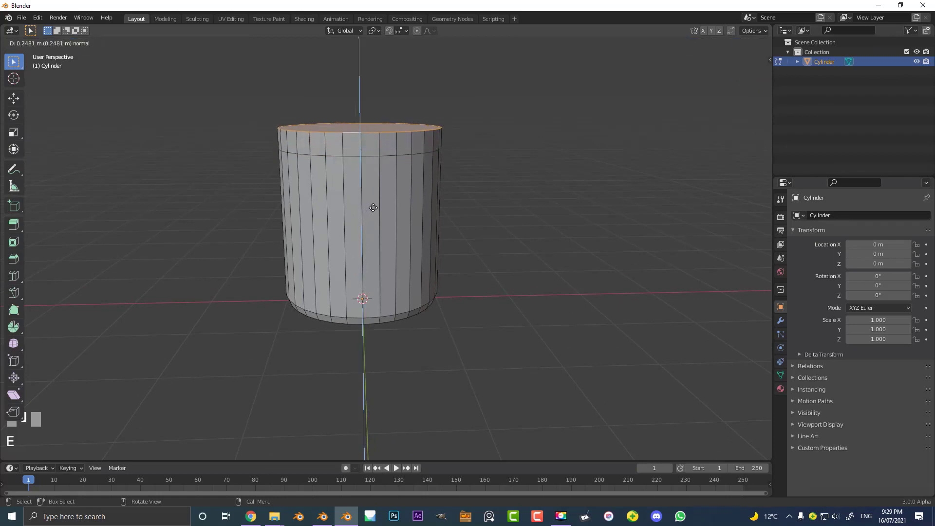
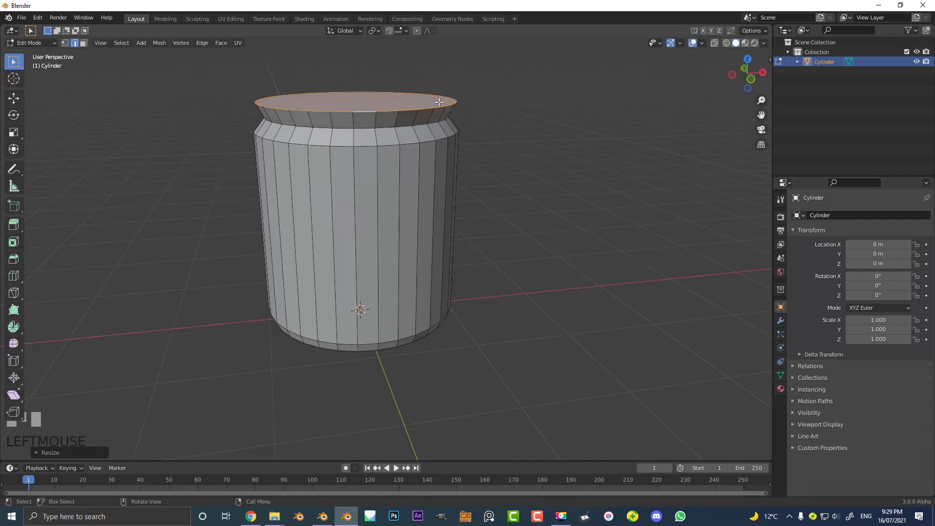
pyautogui.press('x')
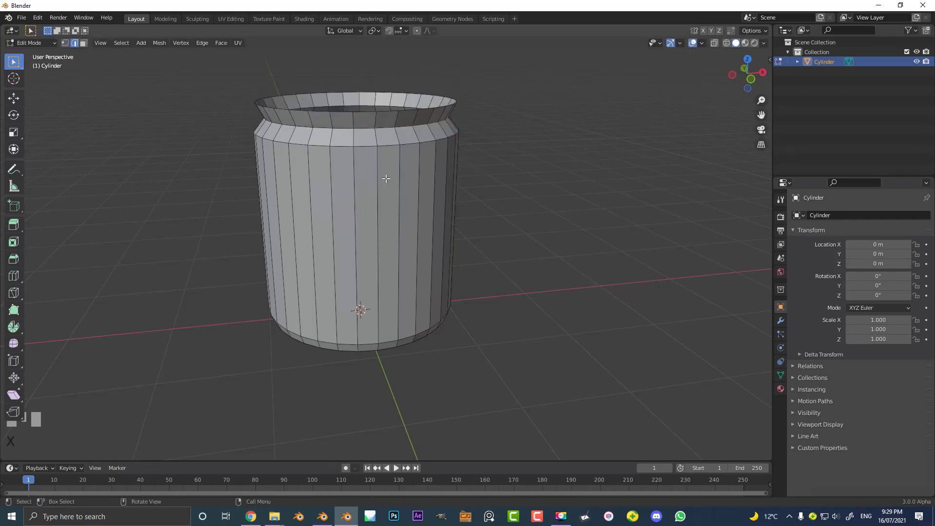
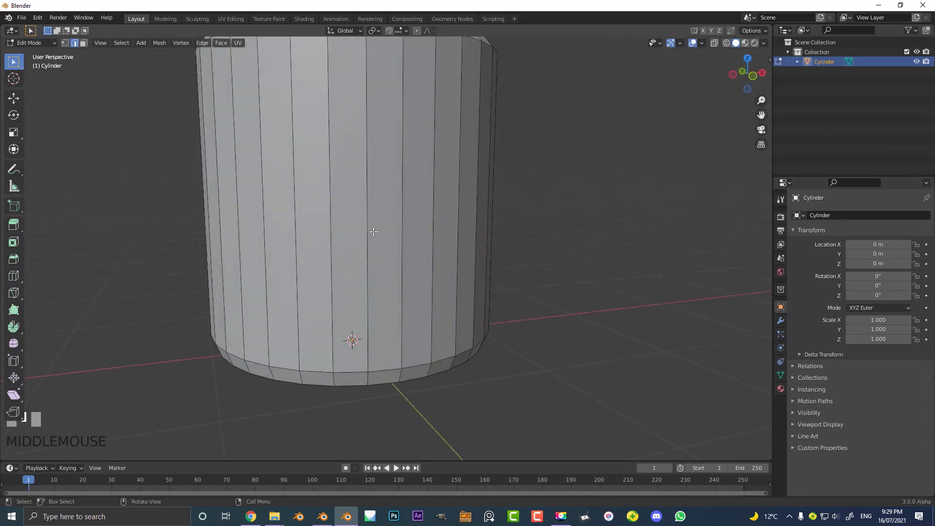
pyautogui.press('ctrl+r')
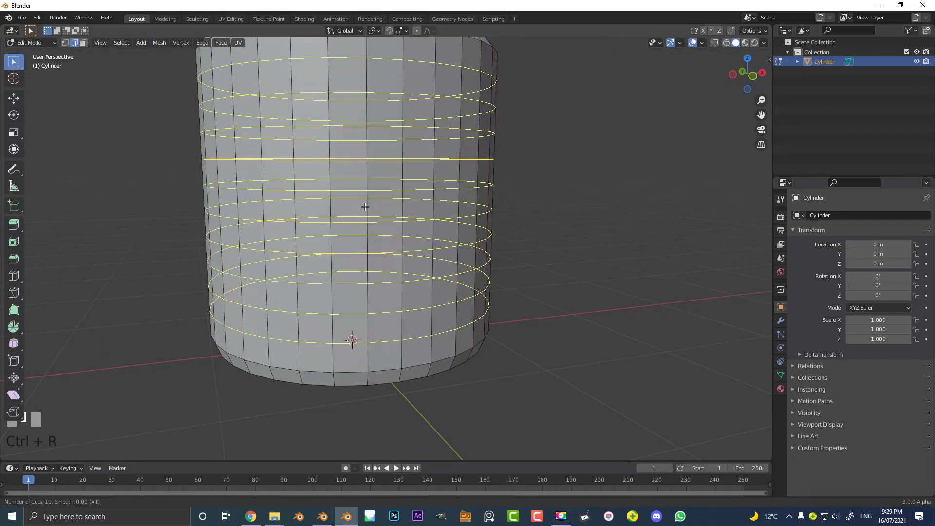
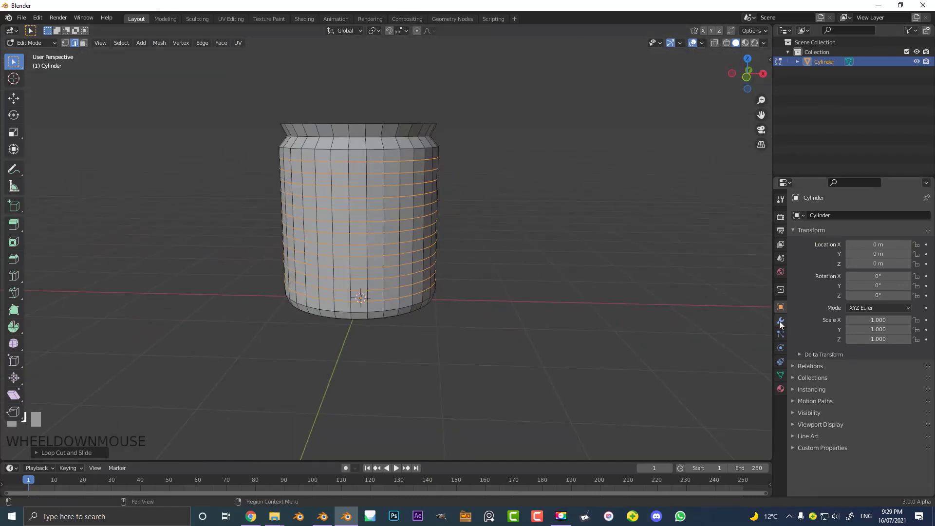
# Add Subdivision Surface, Solidify at -0.07 m thickness, and a second Subdivision Surface modifier
pyautogui.click(782, 322)
pyautogui.moveTo(814, 220); pyautogui.dragTo(777, 396)
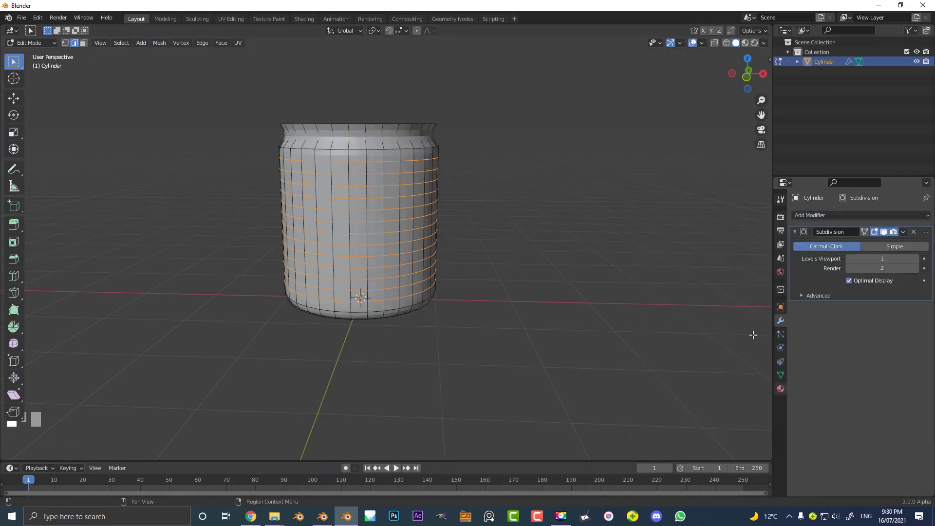
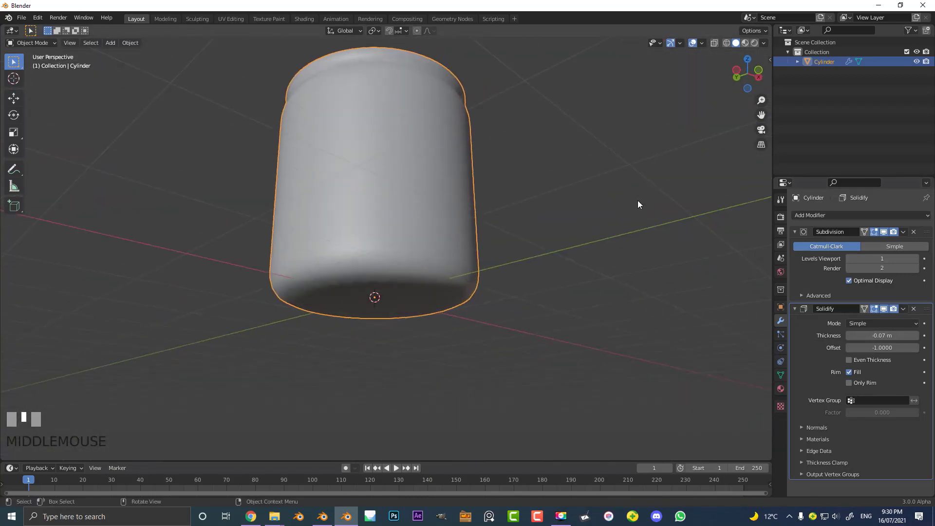
pyautogui.moveTo(796, 234); pyautogui.dragTo(522, 139)
pyautogui.moveTo(522, 140); pyautogui.dragTo(794, 235)
pyautogui.scroll(3)
pyautogui.moveTo(795, 235); pyautogui.dragTo(432, 175)
pyautogui.moveTo(432, 175); pyautogui.dragTo(929, 236)
pyautogui.click(929, 236)
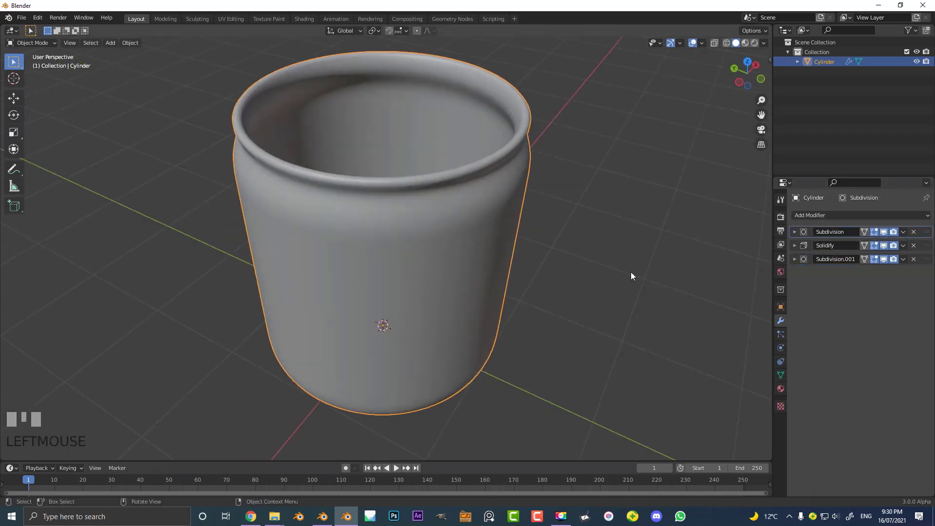
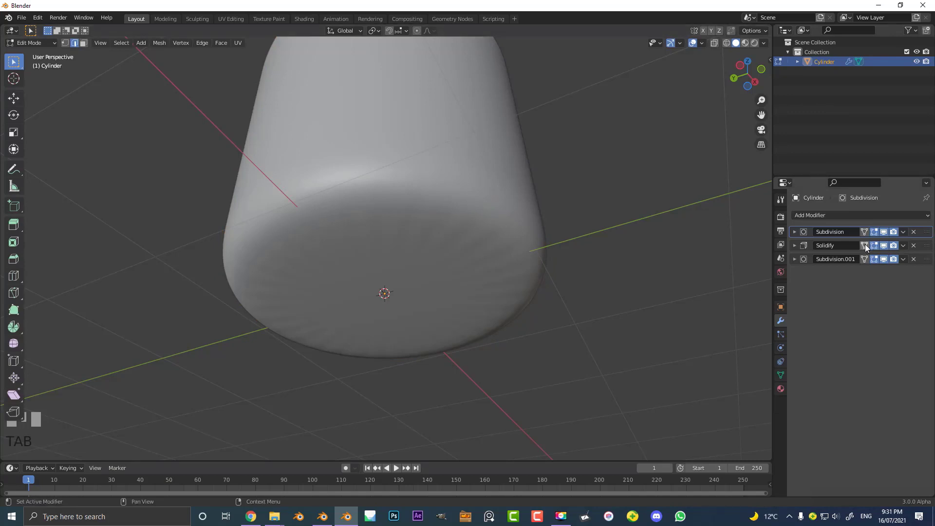
# Enable the modifier's On Cage display so mesh edges show on the smoothed surface
pyautogui.click(868, 247)
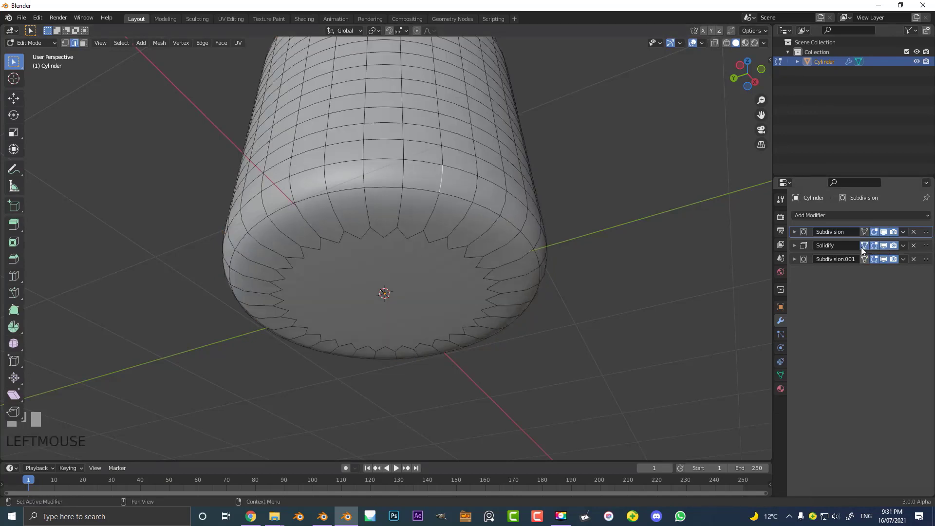
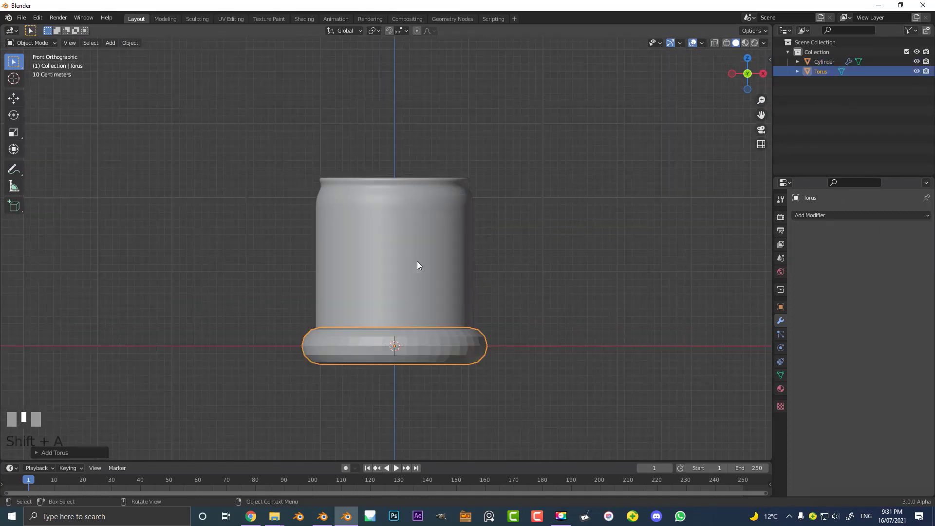
# Flatten the torus inward with Alt+S in Edit Mode to make a thin ring
pyautogui.middleClick(420, 246)
pyautogui.press('Tab')
pyautogui.scroll(3)
pyautogui.press('alt+s')
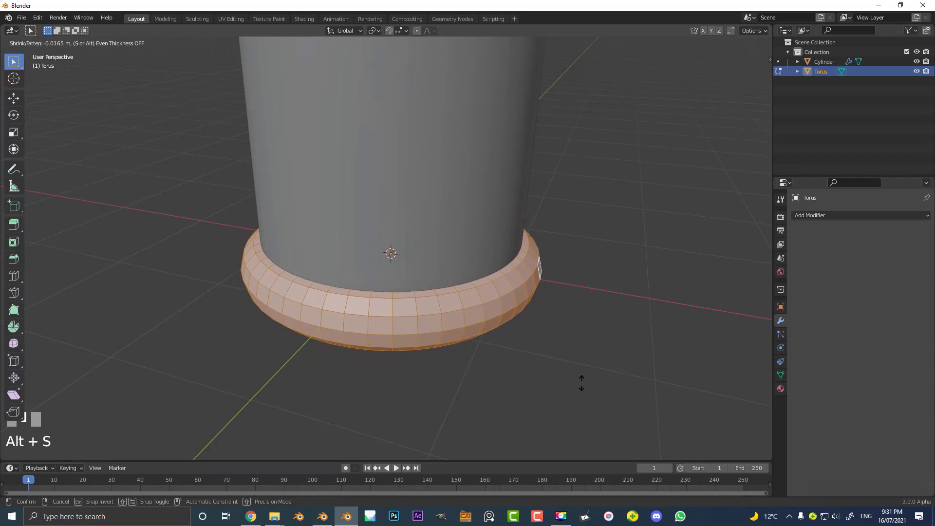
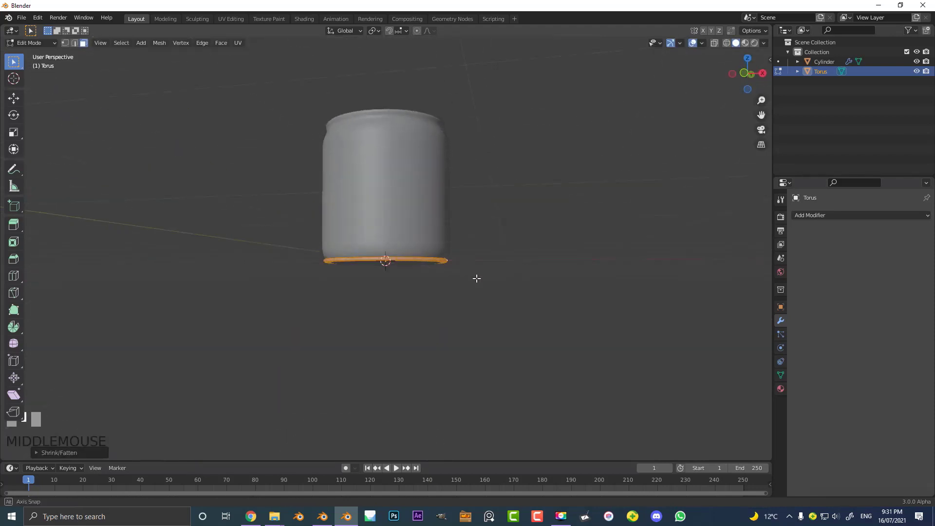
# Move the ring up along Z to the jar's rim and roughly scale it
pyautogui.press('Tab')
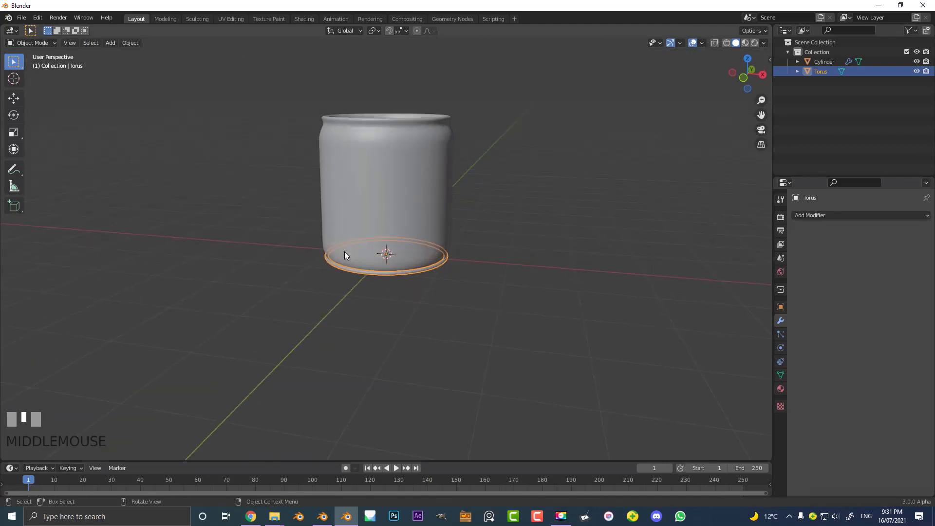
pyautogui.scroll(3)
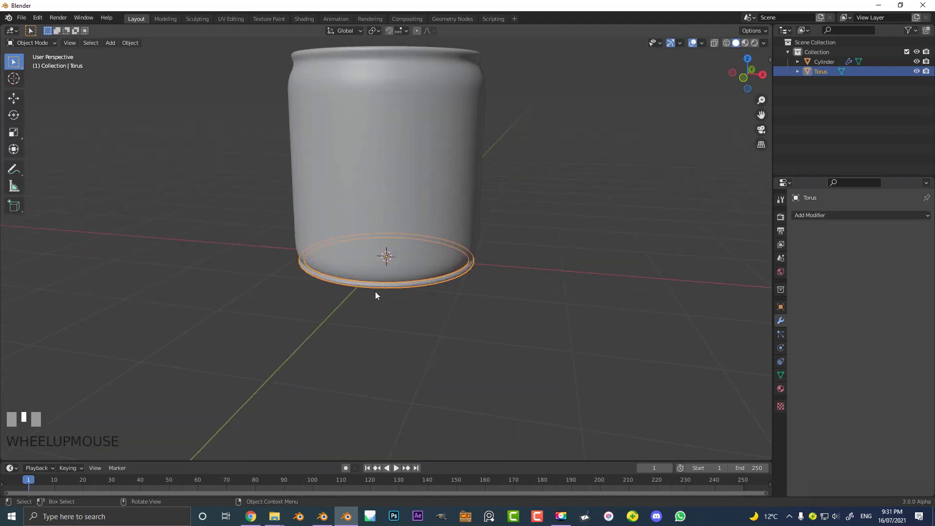
pyautogui.press('g')
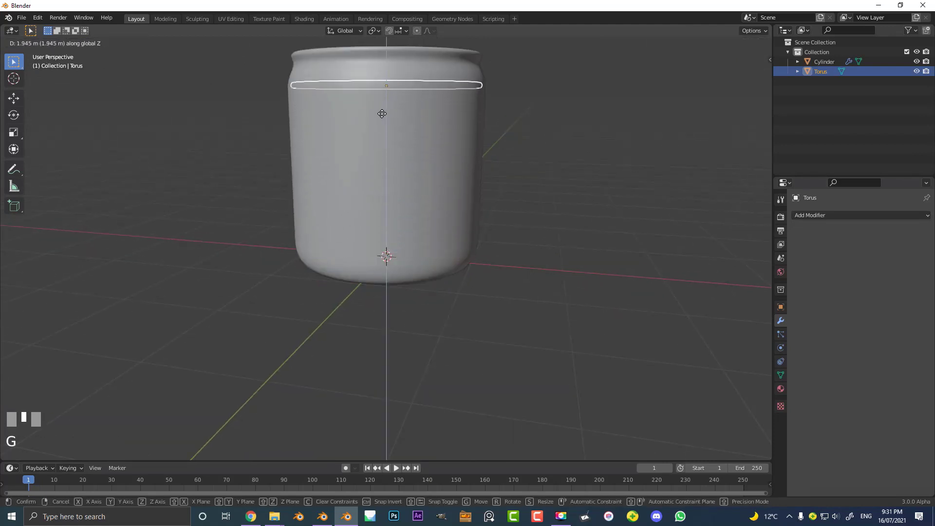
pyautogui.click(383, 92)
pyautogui.moveTo(393, 97); pyautogui.dragTo(598, 316)
pyautogui.scroll(3)
pyautogui.scroll(3)
pyautogui.press('s')
pyautogui.click(598, 316)
# Add a Subdivision Surface modifier to the ring and scale it in front view to fit the rim
pyautogui.moveTo(525, 240); pyautogui.dragTo(130, 45)
pyautogui.click(131, 45)
pyautogui.moveTo(131, 45); pyautogui.dragTo(452, 117)
pyautogui.press('alt+a')
pyautogui.press('KP_1')
pyautogui.scroll(3)
pyautogui.scroll(-3)
pyautogui.press('s')
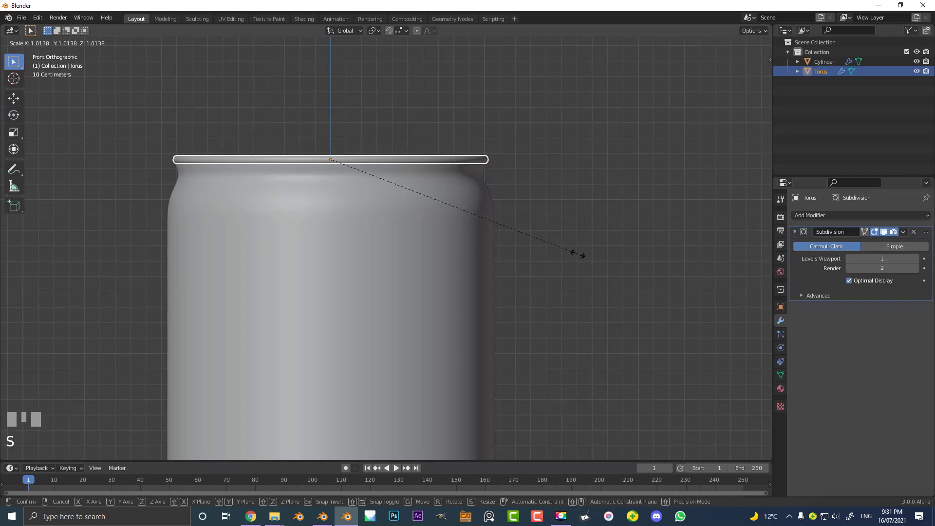
pyautogui.click(550, 205)
pyautogui.press('alt+a')
pyautogui.scroll(-3)
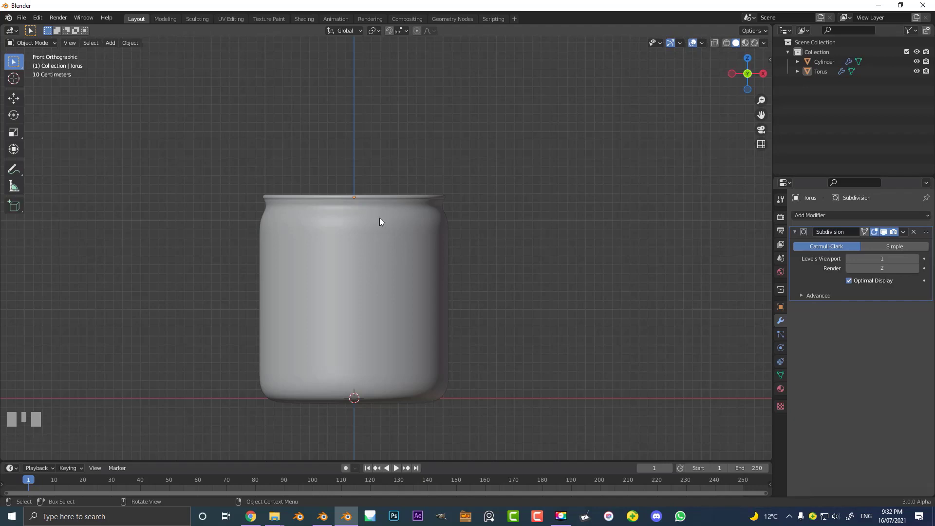
# Select the jar's top edge loop, extrude it upward and nudge the inner loop along Z
pyautogui.middleClick(367, 226)
pyautogui.scroll(3)
pyautogui.click(375, 207)
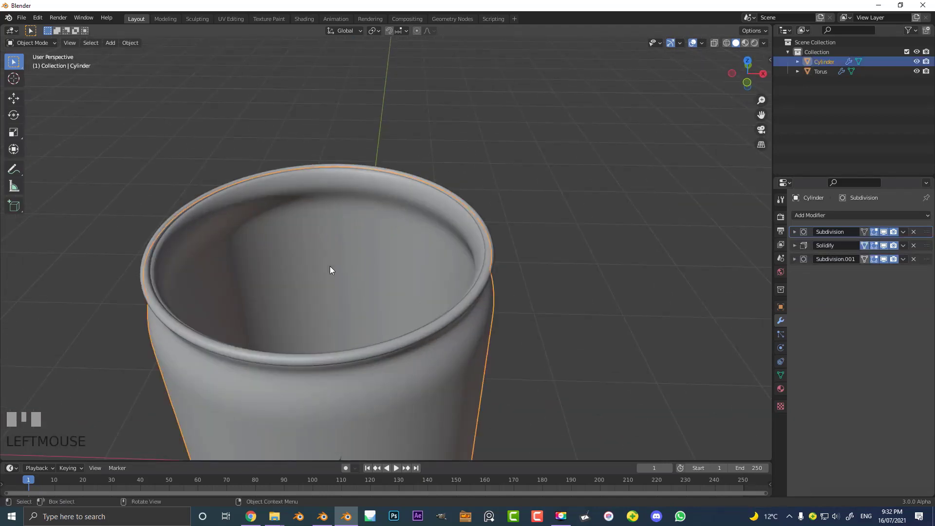
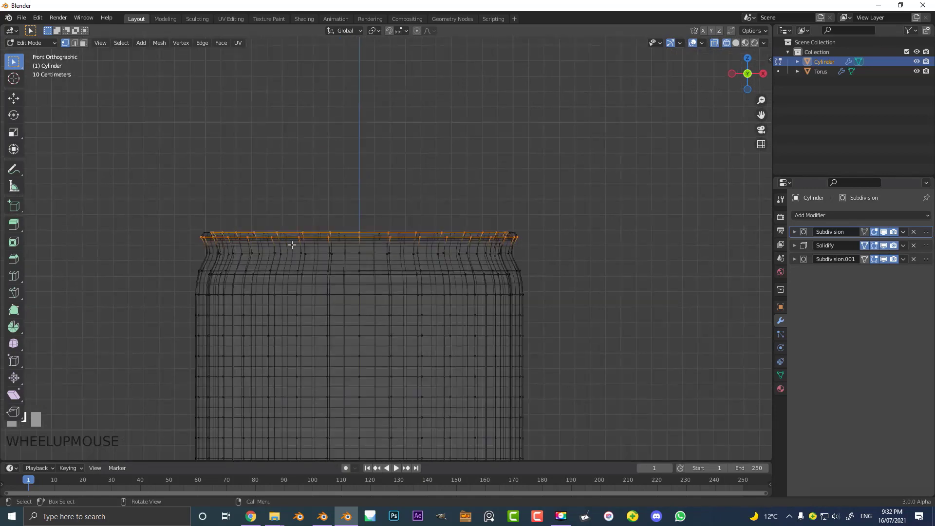
pyautogui.press('shift+d')
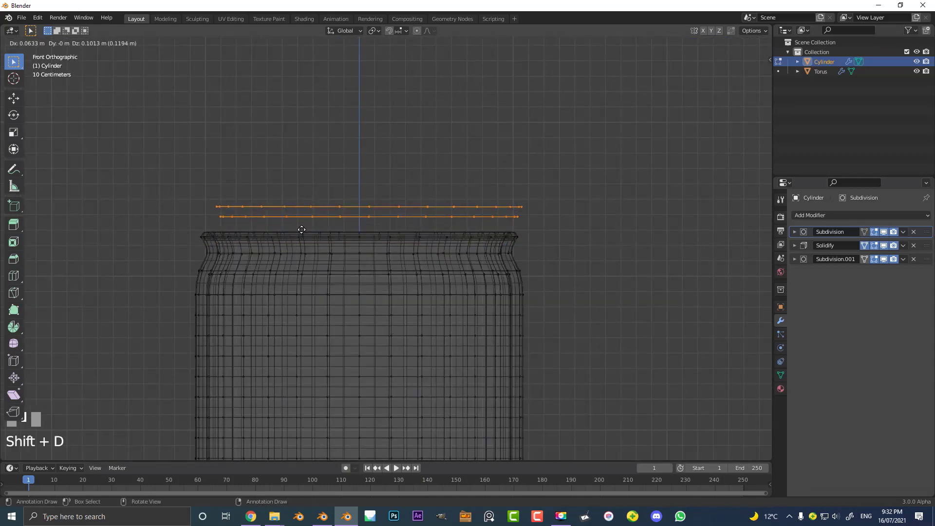
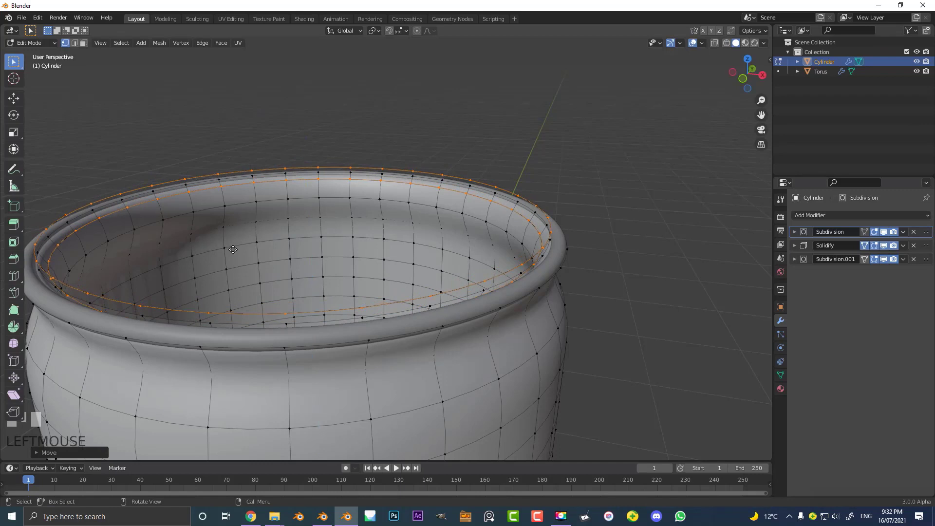
pyautogui.press('e')
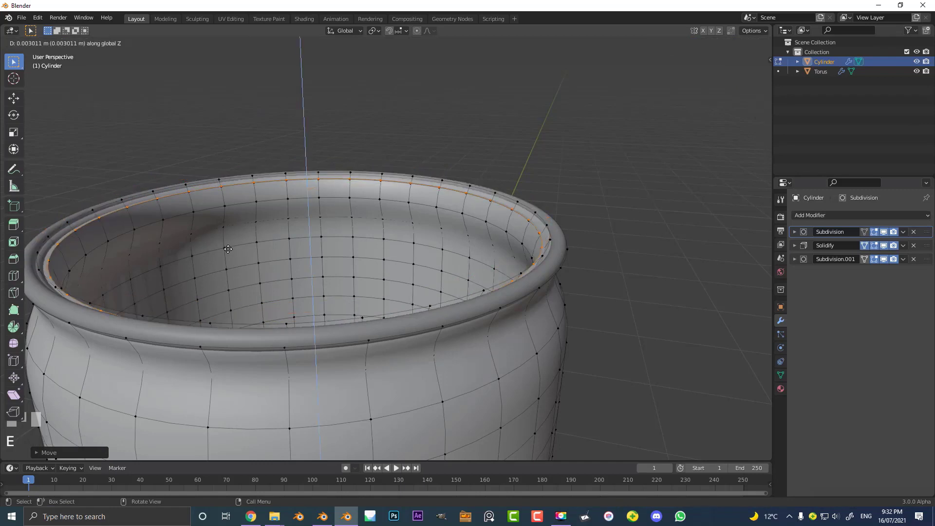
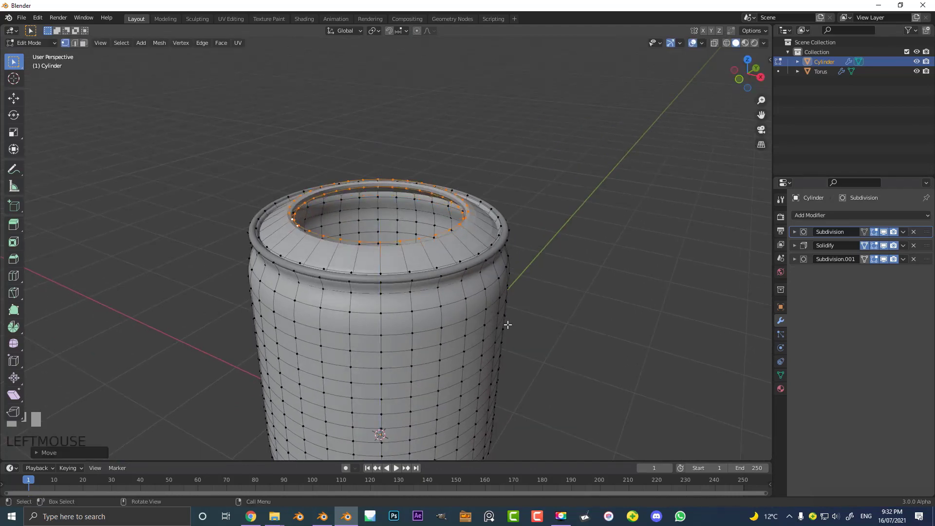
# Extrude and shrink loops to close the dome and cap a rounded knob on top
pyautogui.press('e')
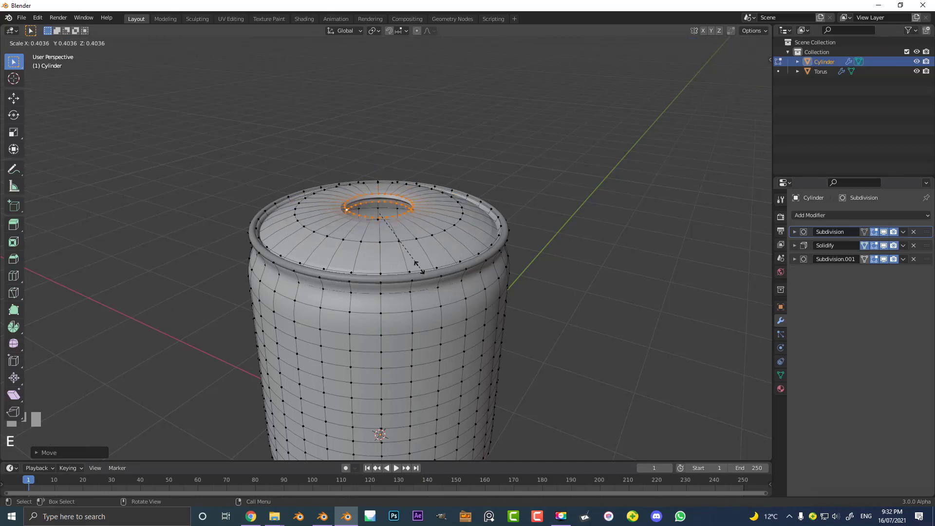
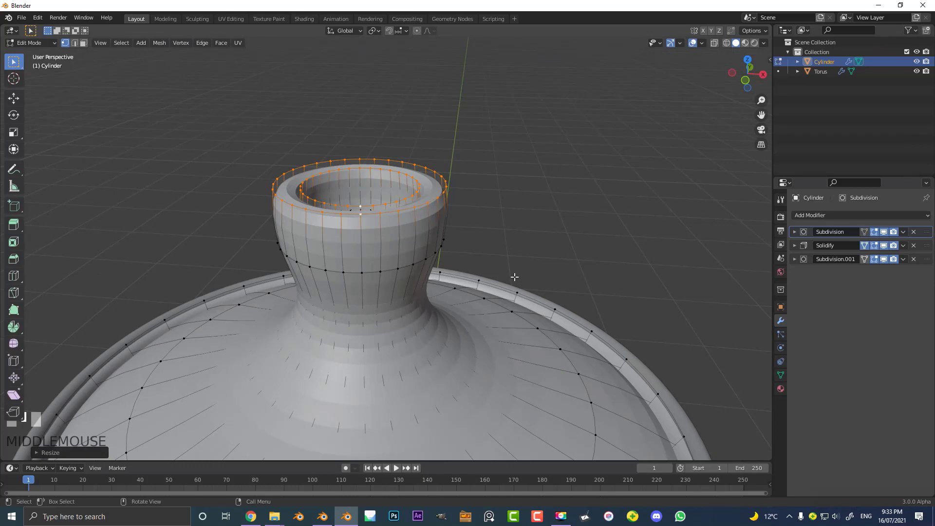
pyautogui.press('f')
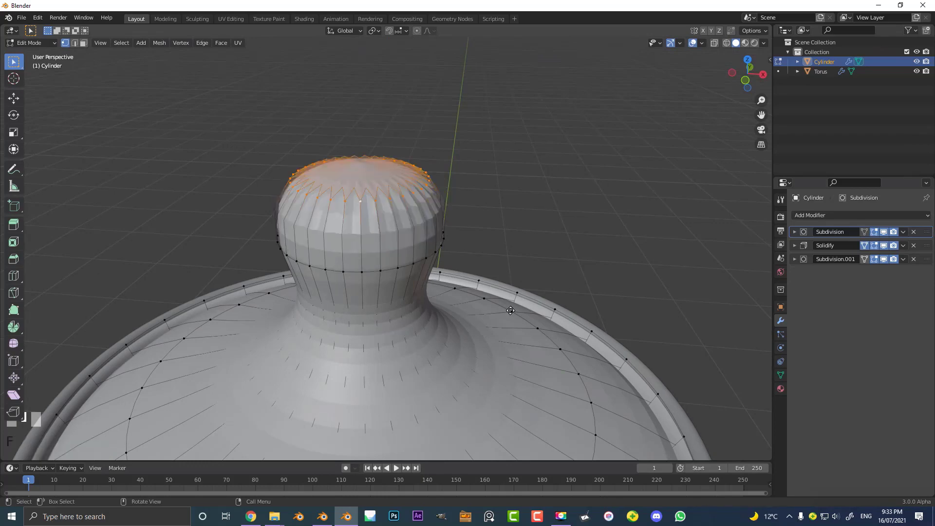
pyautogui.press('e')
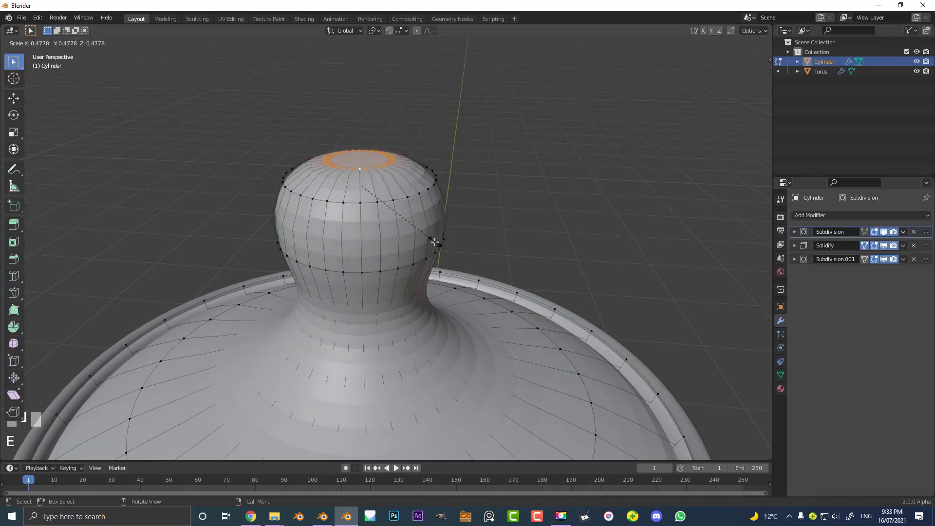
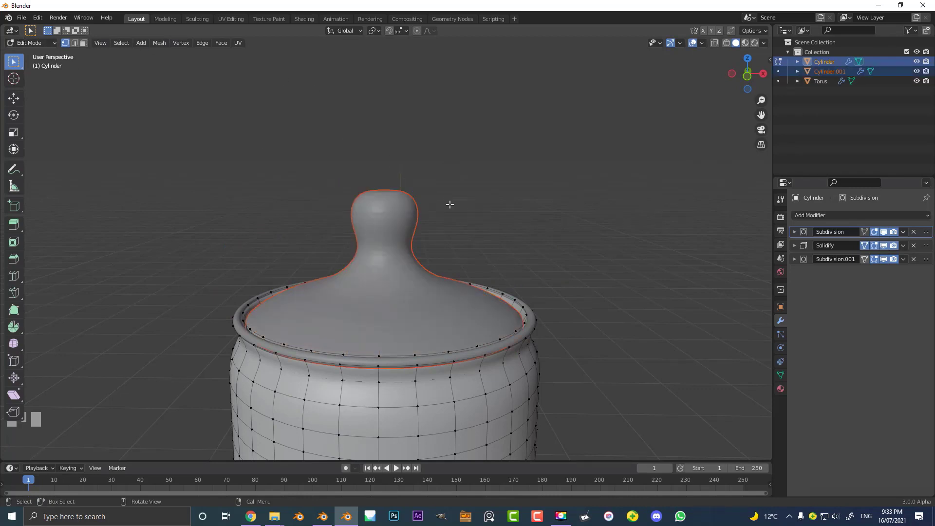
# Separate the lid into its own object and enlarge it slightly
pyautogui.press('Tab')
pyautogui.click(385, 199)
pyautogui.scroll(-3)
pyautogui.press('g')
pyautogui.rightClick(413, 157)
pyautogui.scroll(3)
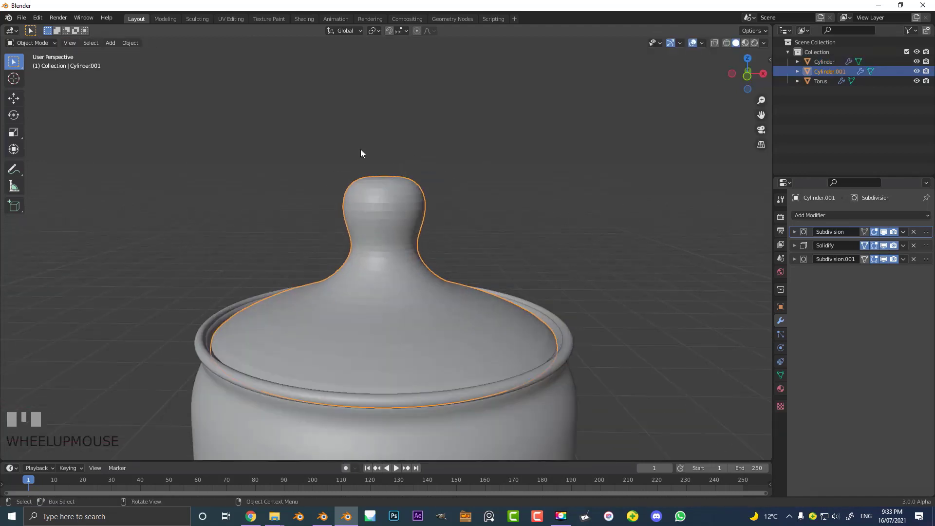
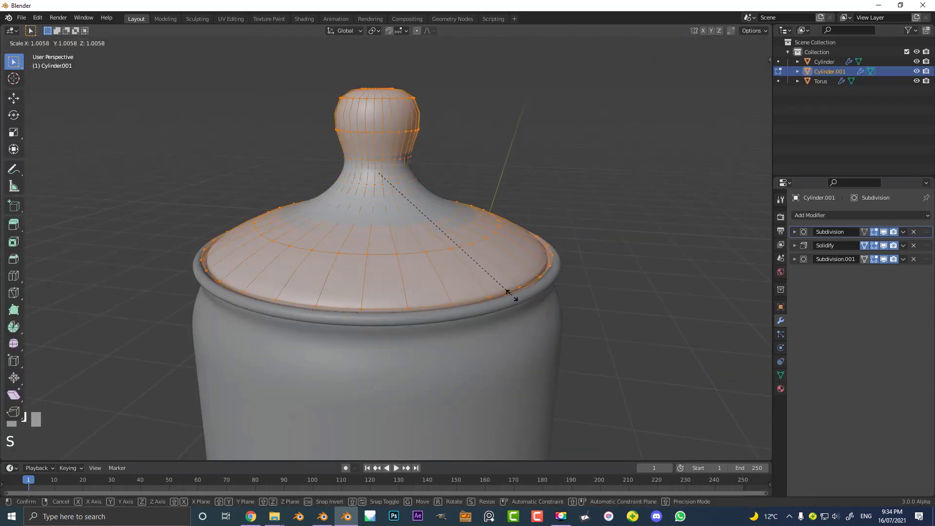
pyautogui.click(509, 288)
pyautogui.press('Tab')
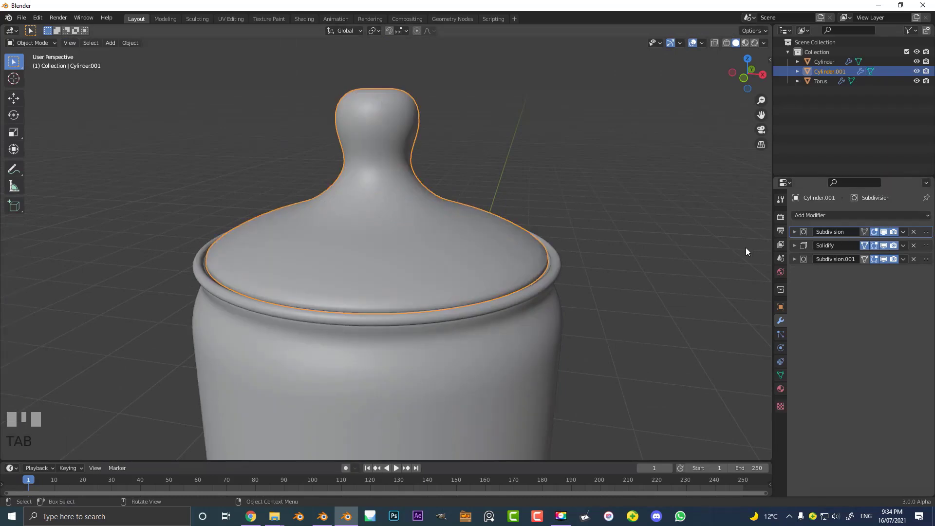
pyautogui.press('alt+a')
pyautogui.scroll(-3)
pyautogui.moveTo(390, 213); pyautogui.dragTo(606, 314)
pyautogui.scroll(-3)
pyautogui.scroll(3)
pyautogui.press('shift+a')
pyautogui.scroll(-3)
pyautogui.press('s')
pyautogui.click(606, 313)
pyautogui.scroll(3)
pyautogui.press('KP_1')
pyautogui.scroll(3)
pyautogui.click(413, 206)
pyautogui.scroll(-3)
pyautogui.press('s')
pyautogui.rightClick(430, 285)
pyautogui.click(422, 261)
pyautogui.moveTo(431, 170); pyautogui.dragTo(411, 190)
pyautogui.scroll(3)
pyautogui.press('ctrl+a')
pyautogui.scroll(3)
pyautogui.scroll(-3)
pyautogui.scroll(3)
pyautogui.click(411, 191)
pyautogui.scroll(3)
pyautogui.scroll(-3)
pyautogui.scroll(-3)
pyautogui.scroll(-3)
pyautogui.press('g')
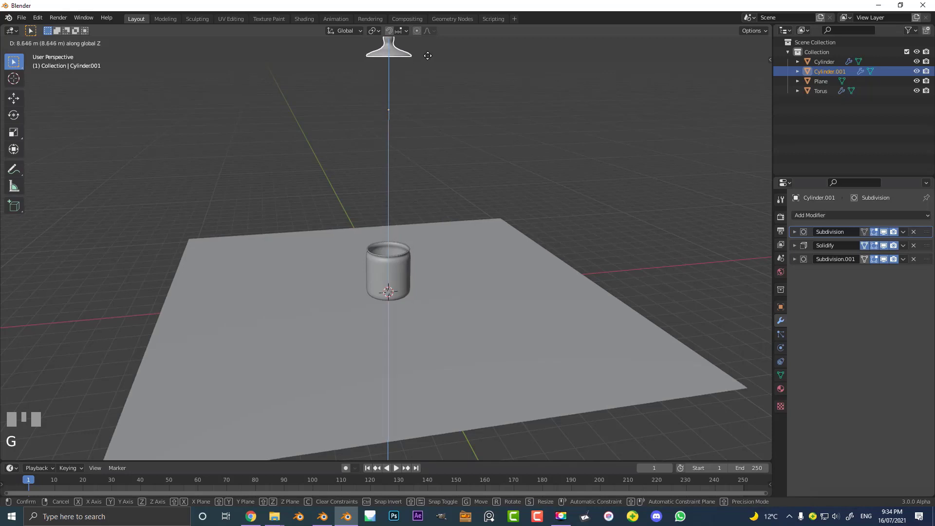
# Confirm the lid's raised height, select the jar body and show its Physics properties
pyautogui.click(432, 56)
pyautogui.scroll(3)
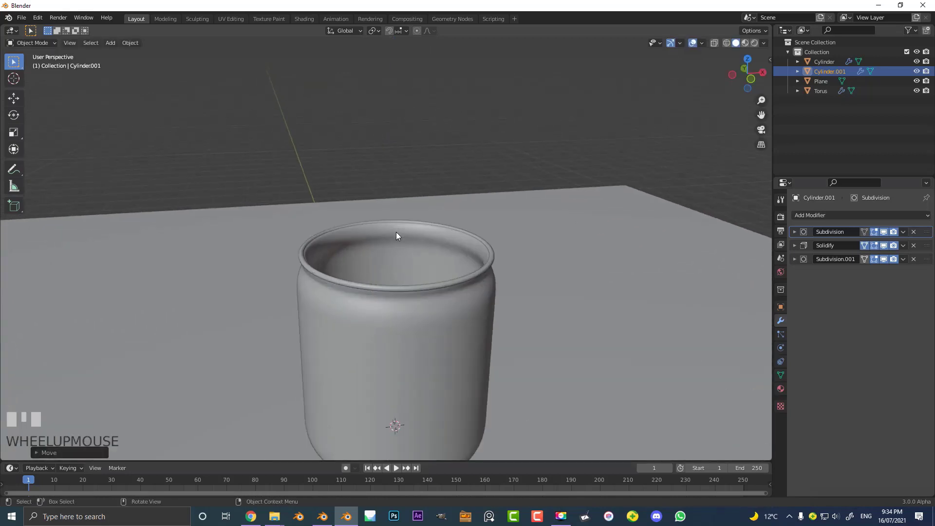
pyautogui.moveTo(423, 271); pyautogui.dragTo(416, 239)
pyautogui.click(415, 239)
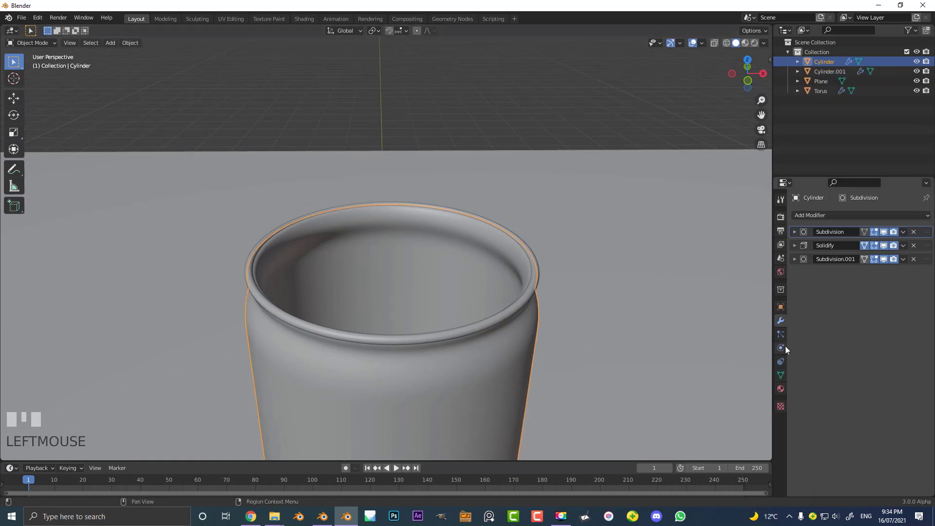
pyautogui.click(785, 351)
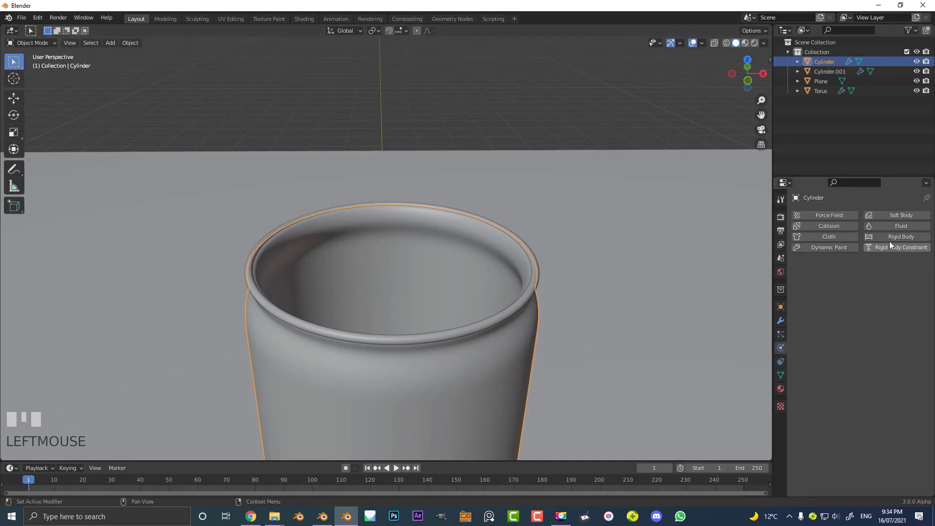
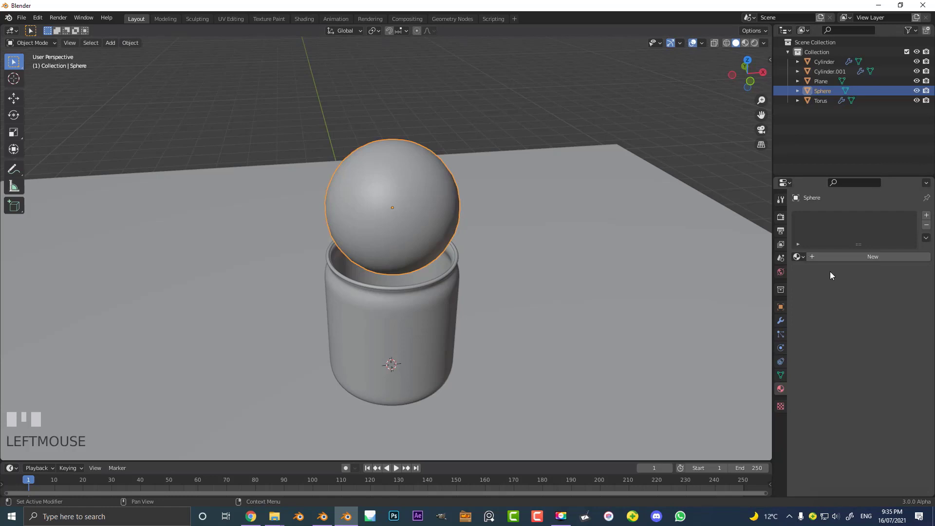
# Create a new material for the sphere named candy
pyautogui.click(843, 266)
pyautogui.moveTo(873, 258); pyautogui.dragTo(440, 241)
pyautogui.press('Return')
pyautogui.scroll(3)
# Shrink the sphere in front view so it fits the jar
pyautogui.press('s')
pyautogui.press('KP_1')
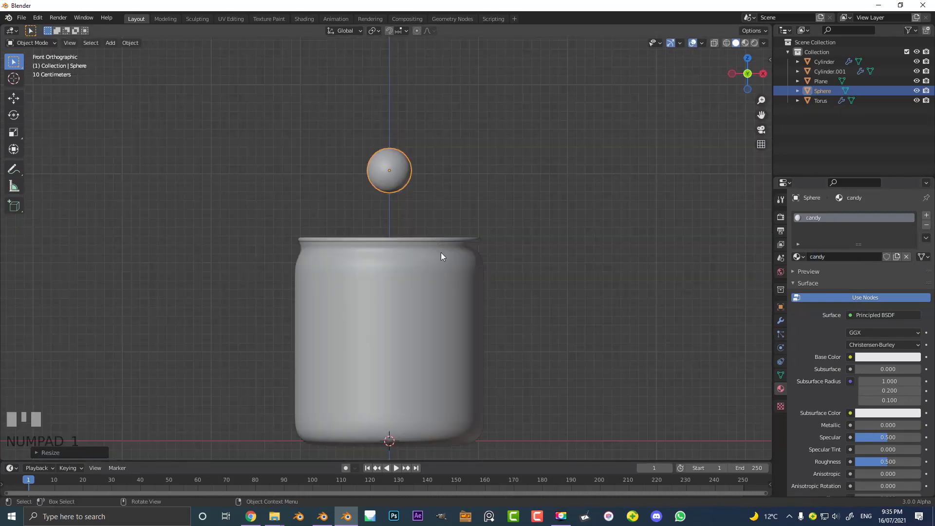
pyautogui.scroll(3)
pyautogui.press('s')
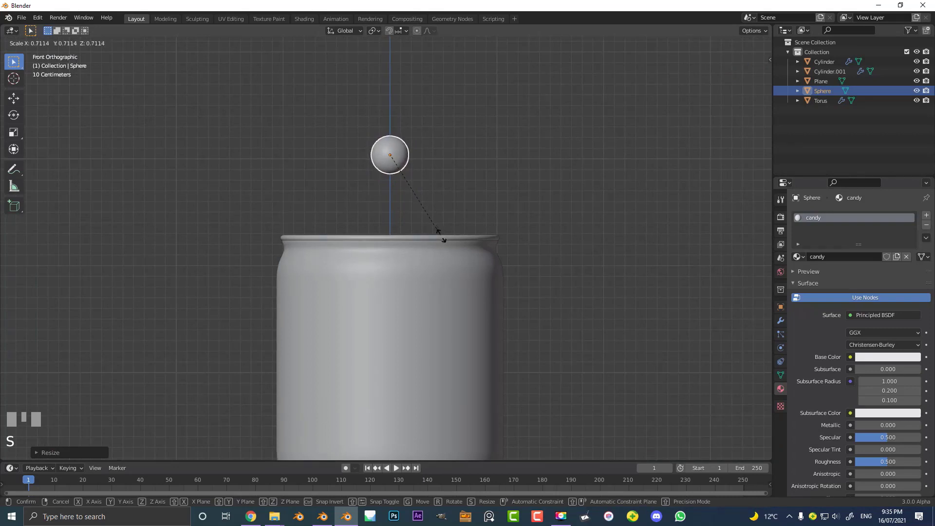
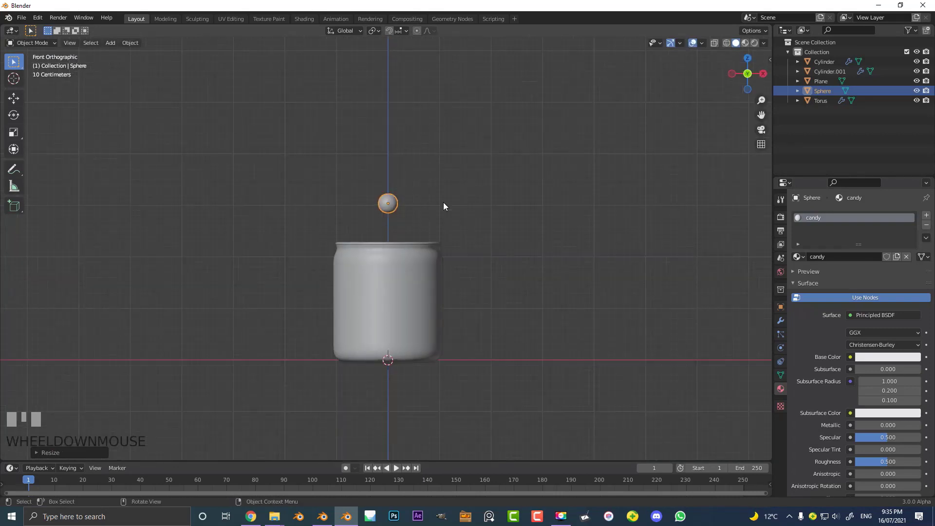
pyautogui.moveTo(358, 214); pyautogui.dragTo(786, 349)
pyautogui.scroll(3)
# Make the sphere an active rigid body with a 0.02 m collision margin
pyautogui.press('ctrl+a')
pyautogui.scroll(3)
pyautogui.press('ctrl+a')
pyautogui.click(786, 349)
pyautogui.moveTo(907, 238); pyautogui.dragTo(853, 411)
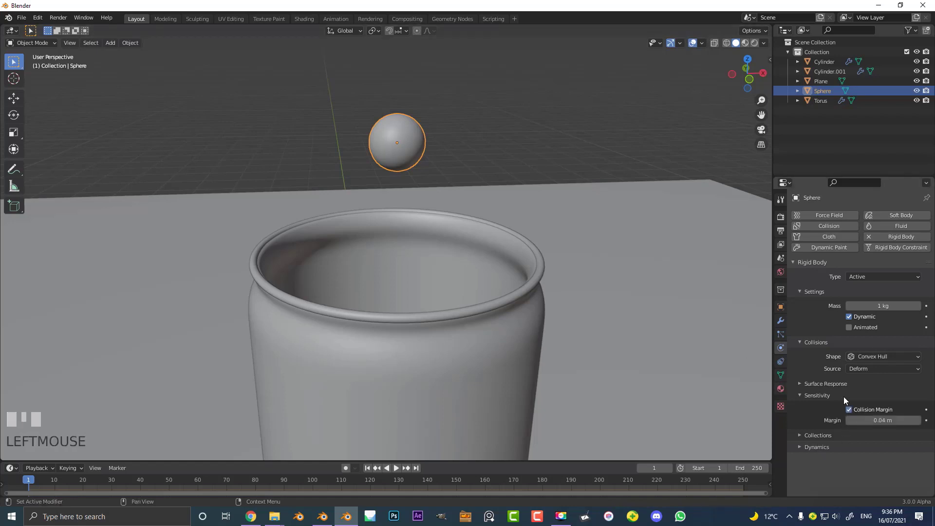
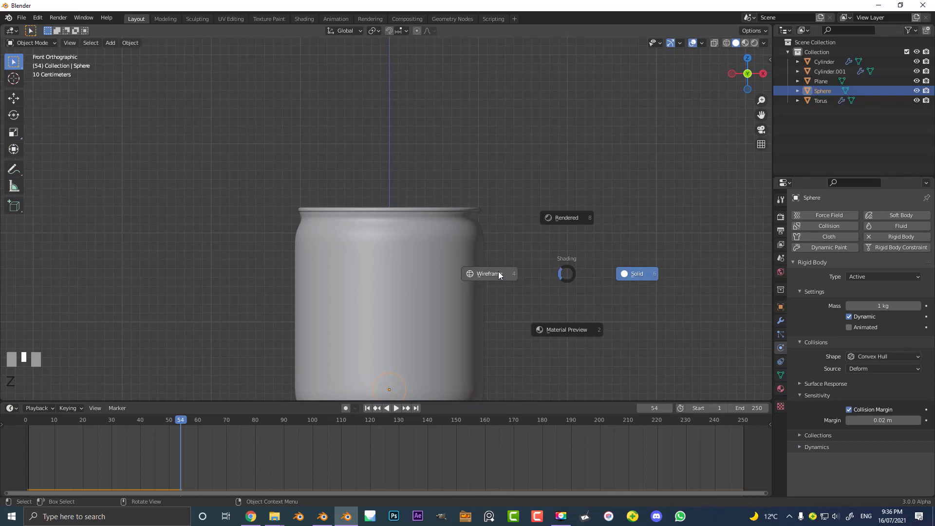
# Resize the sphere inside the jar's base and bring up the Ctrl+A apply-transform options
pyautogui.scroll(-3)
pyautogui.middleClick(453, 286)
pyautogui.scroll(3)
pyautogui.scroll(-3)
pyautogui.scroll(3)
pyautogui.moveTo(416, 290); pyautogui.dragTo(497, 324)
pyautogui.scroll(3)
pyautogui.press('KP_1')
pyautogui.press('s')
pyautogui.click(497, 324)
pyautogui.press('ctrl+a')
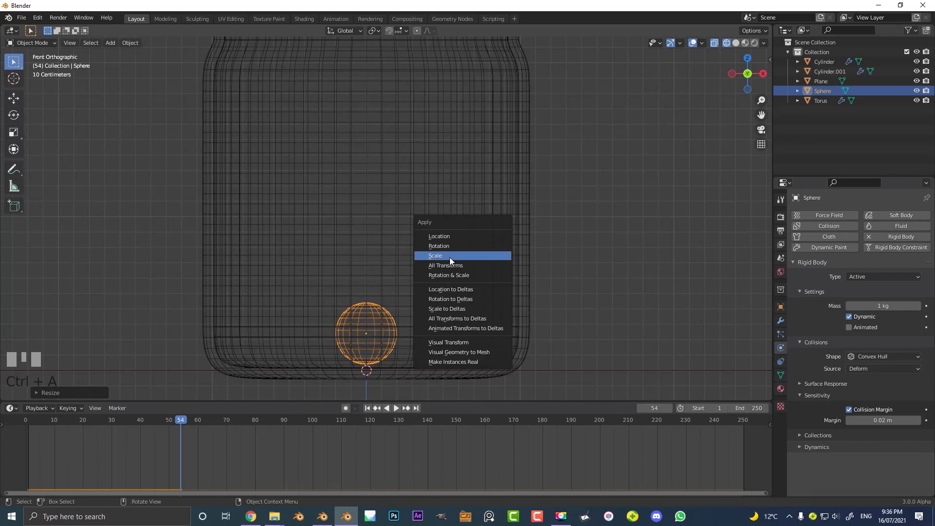
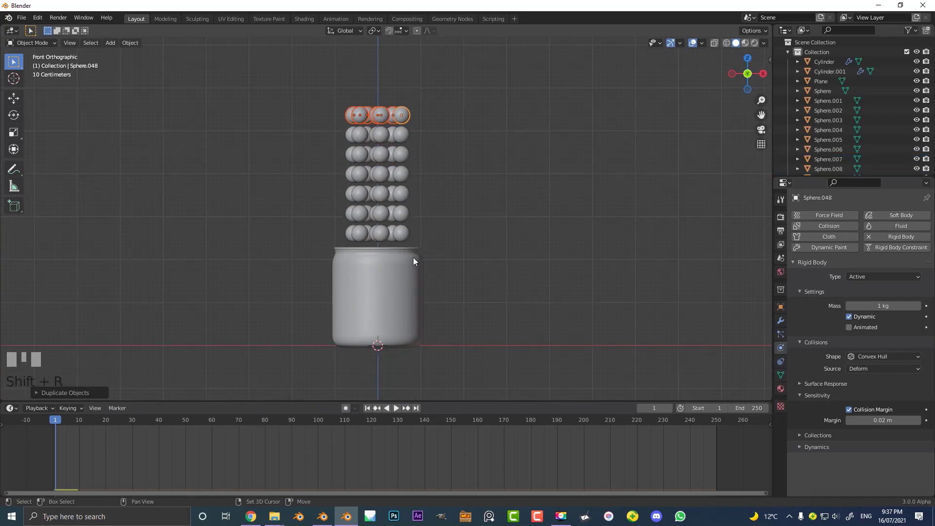
# Play the simulation to watch the sphere stacks fall, then orbit around the jar to a lower angle
pyautogui.scroll(-3)
pyautogui.moveTo(413, 156); pyautogui.dragTo(398, 179)
pyautogui.scroll(3)
pyautogui.press('alt+a')
pyautogui.press('a')
pyautogui.middleClick(398, 211)
pyautogui.press('space')
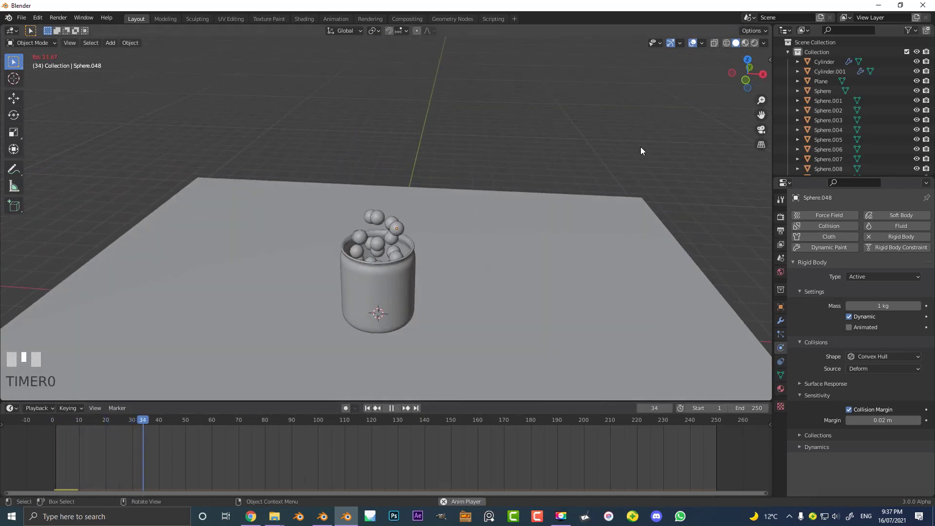
pyautogui.press('space')
pyautogui.middleClick(451, 248)
pyautogui.scroll(3)
pyautogui.moveTo(420, 236); pyautogui.dragTo(407, 197)
pyautogui.scroll(-3)
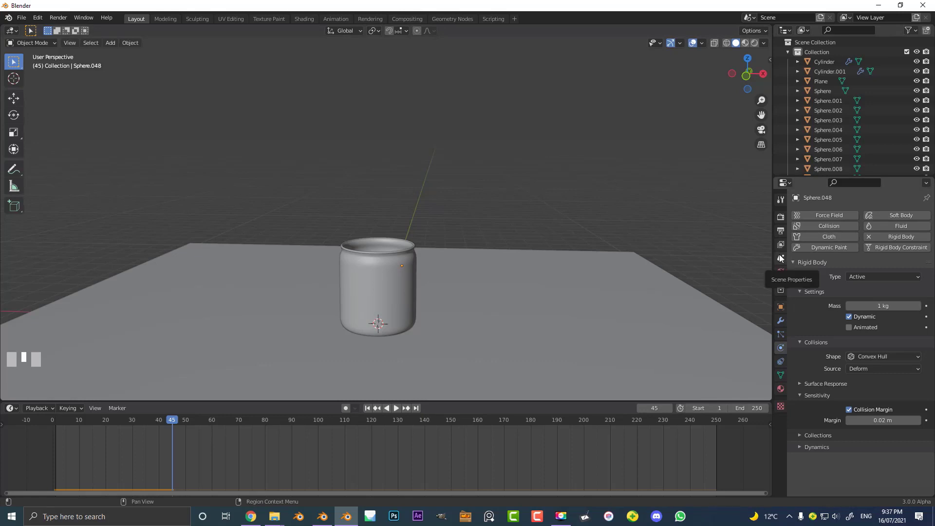
# Uncheck Rigid Body World in Scene Properties and return to frame 1 in front view
pyautogui.click(782, 258)
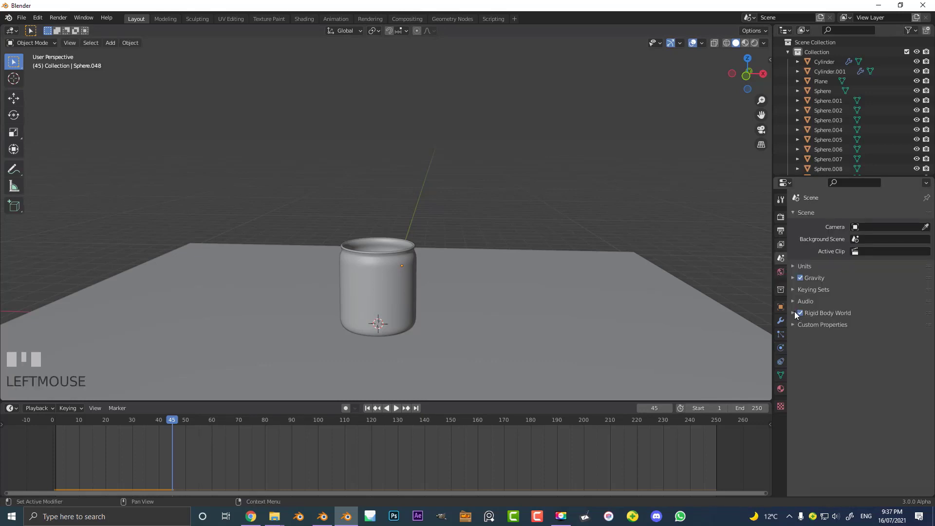
pyautogui.moveTo(796, 316); pyautogui.dragTo(803, 316)
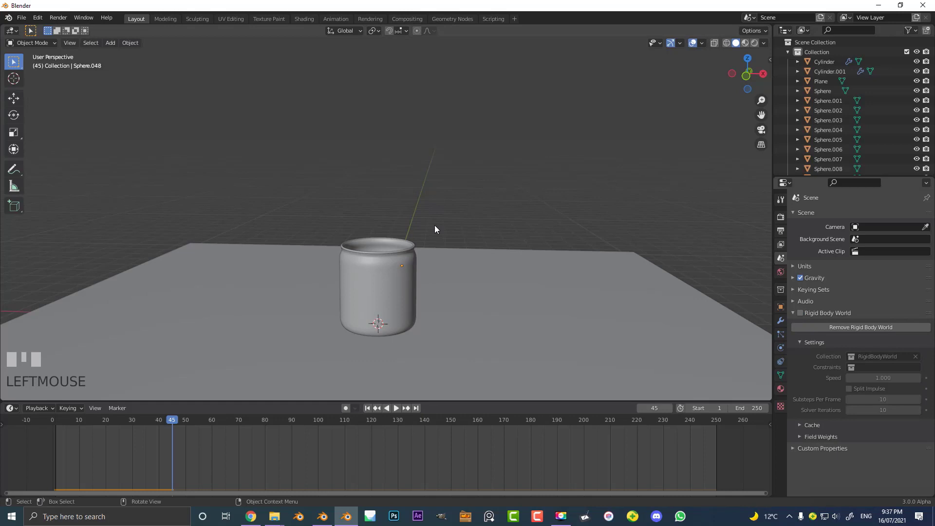
pyautogui.press('shift+Left')
pyautogui.press('KP_1')
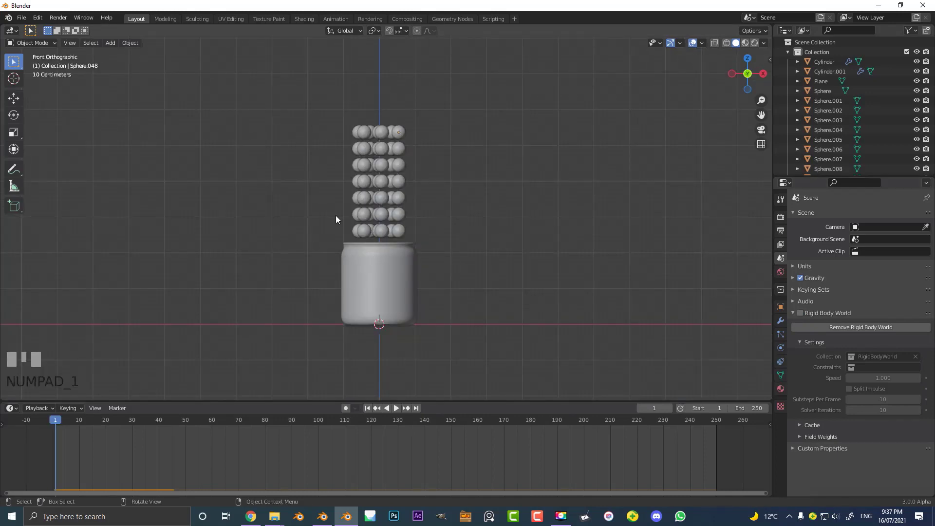
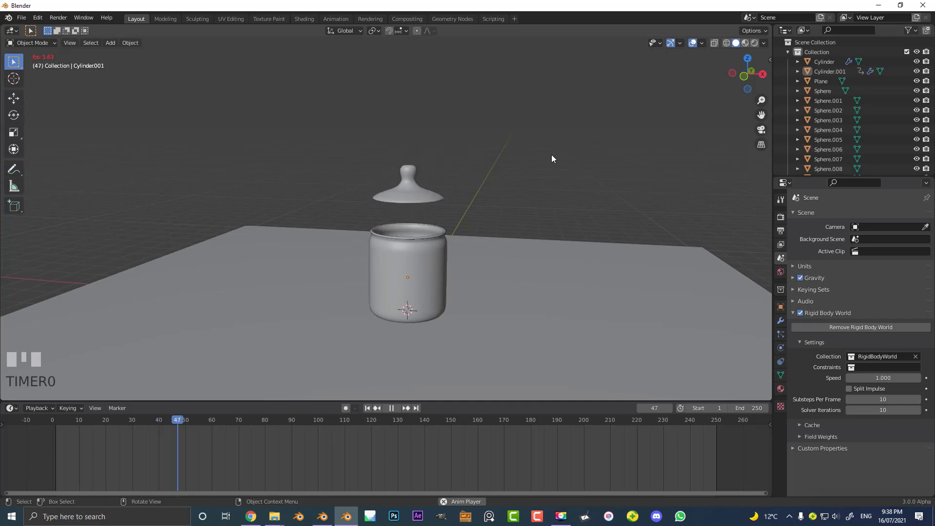
# Settle the lid on the jar, then add a camera aligned to the current view
pyautogui.press('space')
pyautogui.moveTo(366, 246); pyautogui.dragTo(489, 247)
pyautogui.scroll(3)
pyautogui.press('shift+a')
pyautogui.press('KP_0')
# Dolly the camera along its view direction to frame the whole lidded jar
pyautogui.press('g')
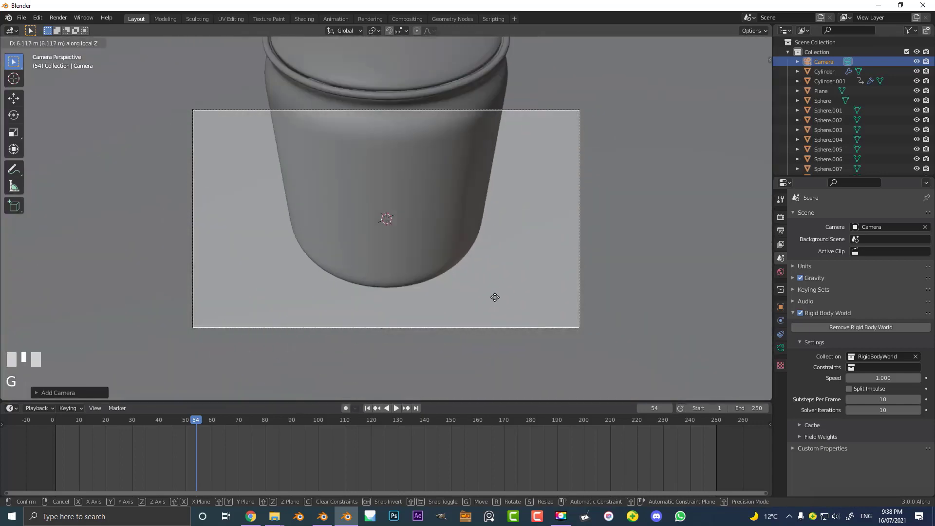
pyautogui.click(499, 317)
pyautogui.press('g')
pyautogui.click(496, 242)
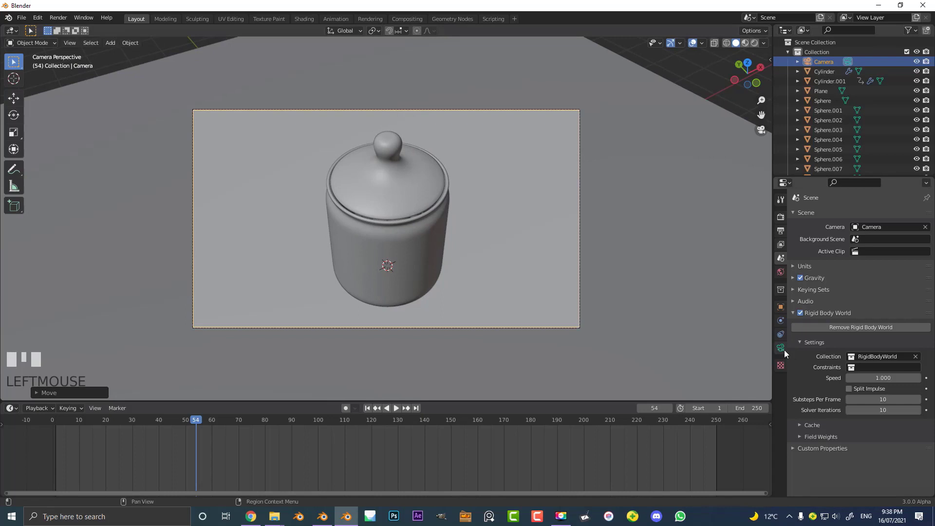
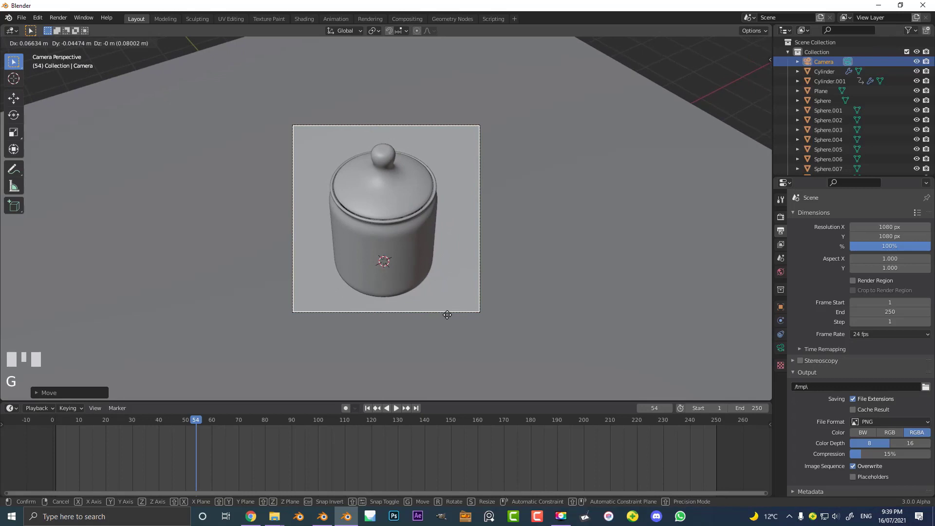
# Confirm the camera's new framing of the lidded jar
pyautogui.click(445, 312)
pyautogui.scroll(3)
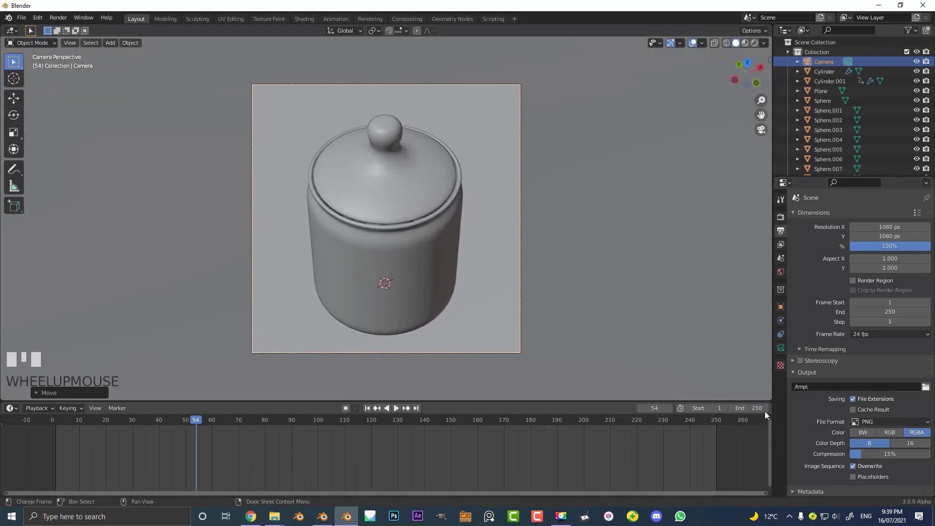
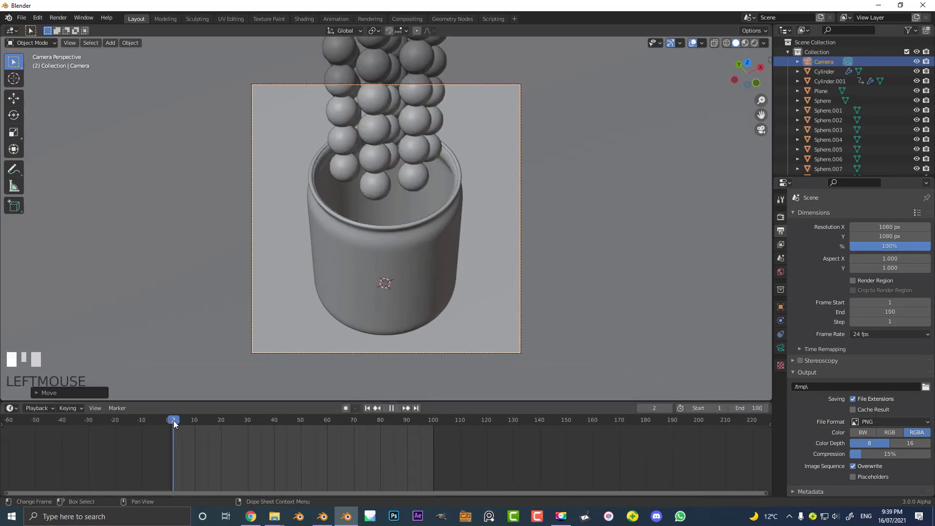
# Preview the drop through the camera, then go to Scene Properties for the rigid-body cache
pyautogui.press('space')
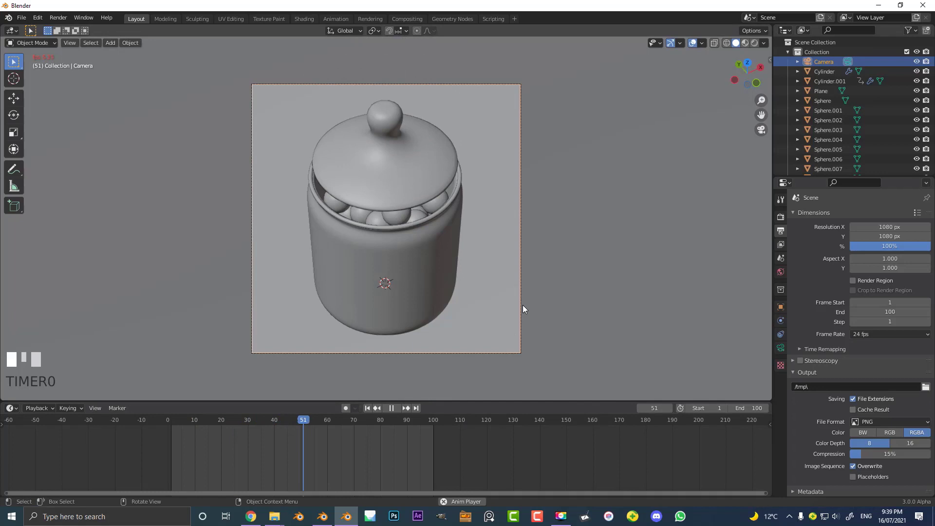
pyautogui.press('space')
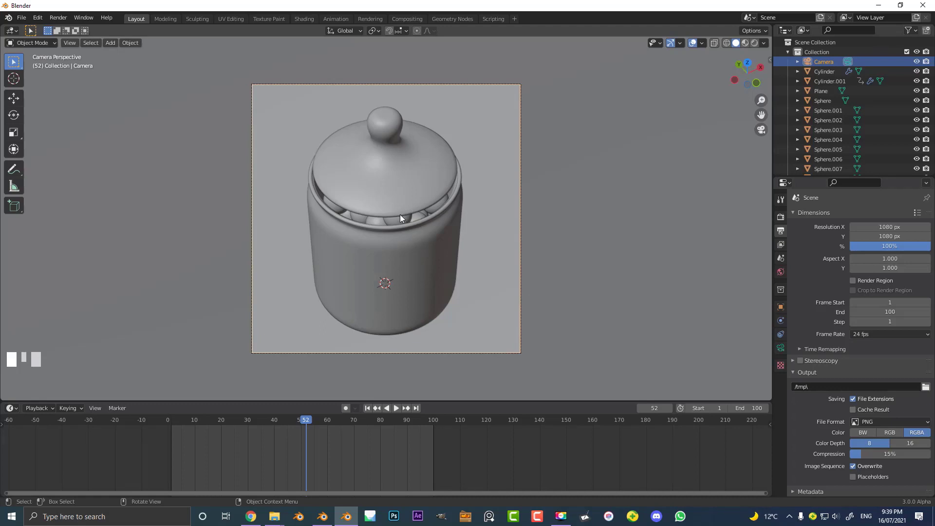
pyautogui.click(783, 261)
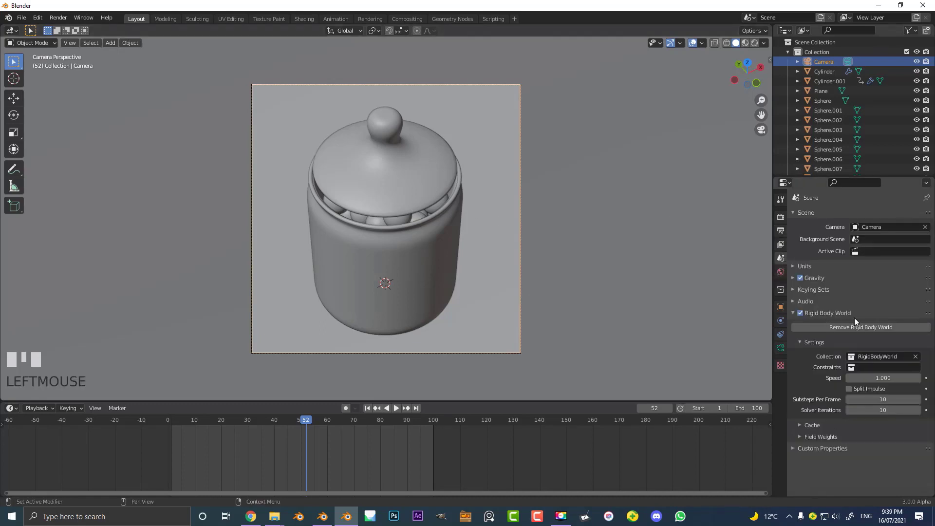
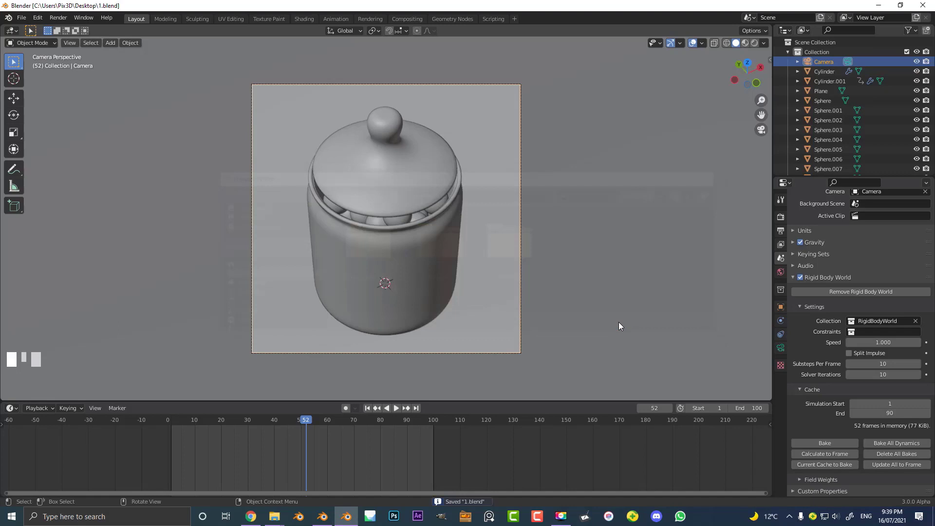
# Bake the rigid-body simulation and save the file as 1.blend
pyautogui.click(824, 442)
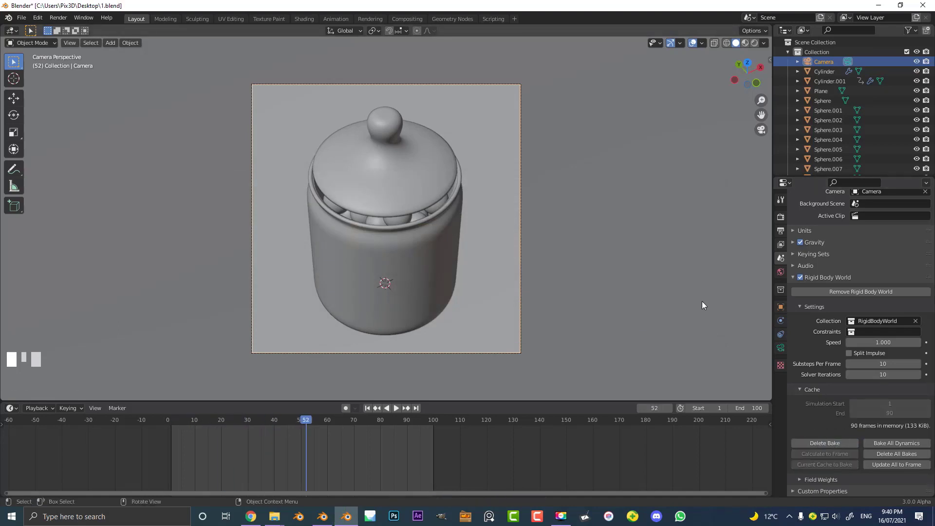
pyautogui.scroll(3)
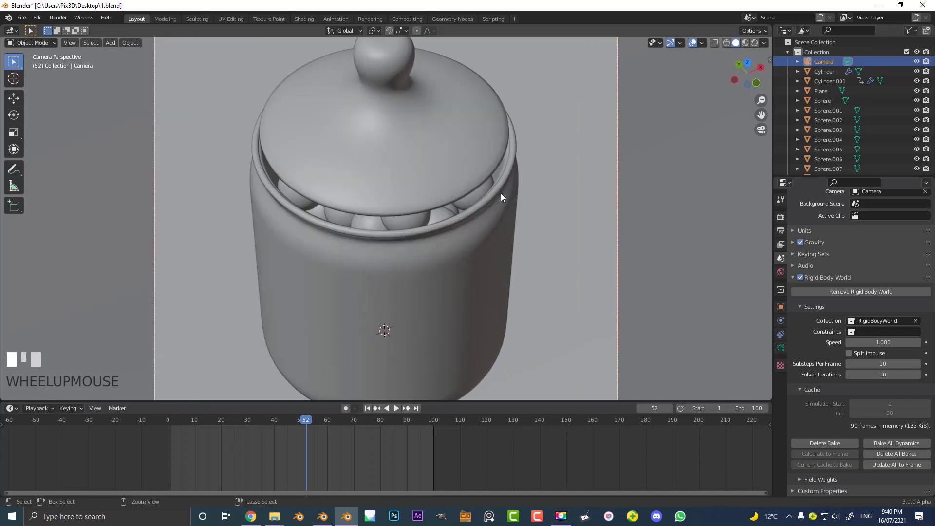
pyautogui.press('ctrl+s')
pyautogui.scroll(-3)
# Replay the baked animation from frame 1, spheres filling the jar and the lid closing
pyautogui.press('shift+Left')
pyautogui.press('space')
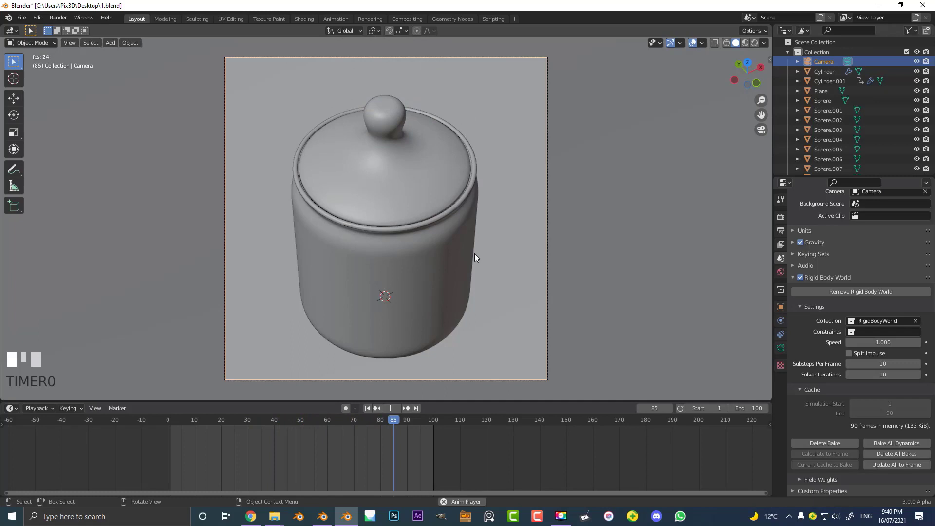
pyautogui.click(477, 258)
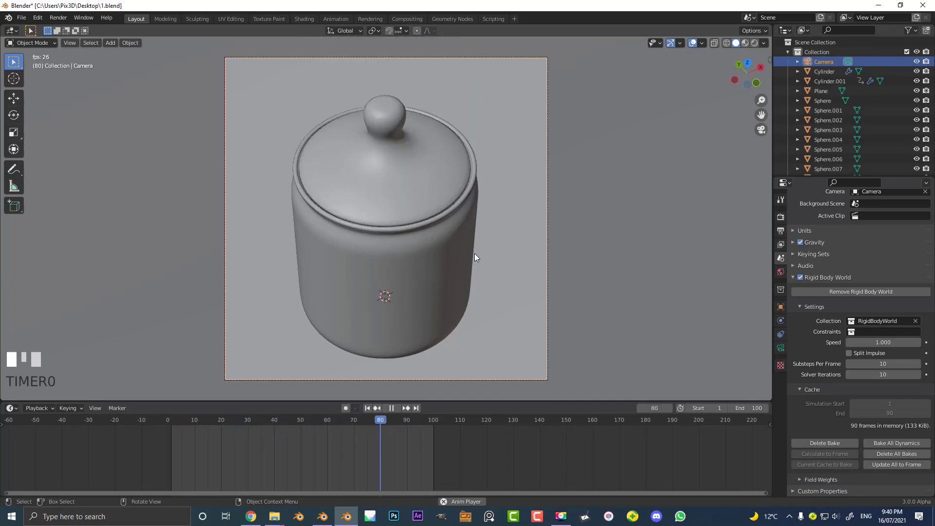
pyautogui.click(477, 257)
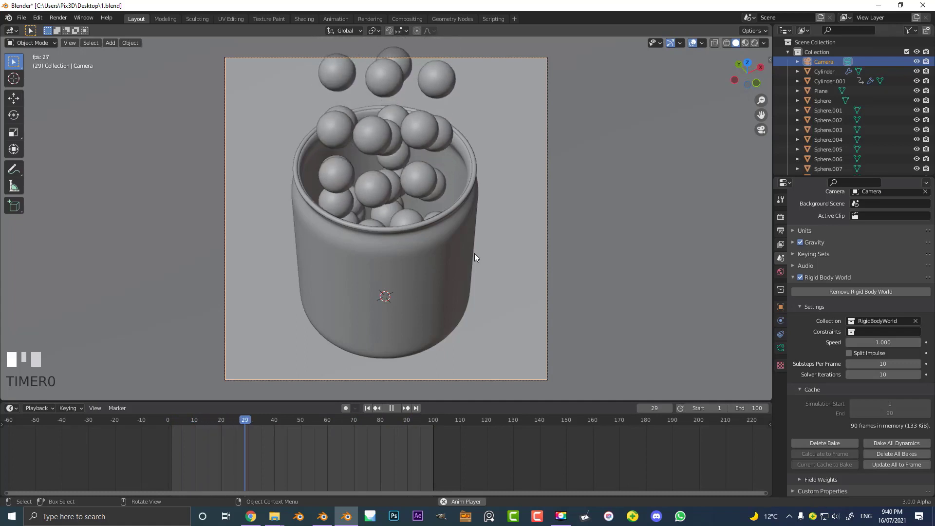